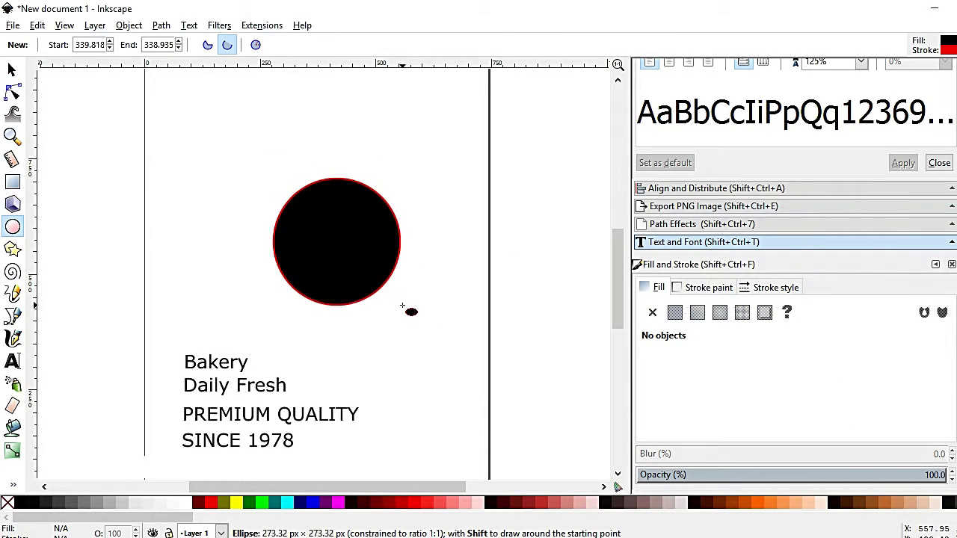
Step: Set the circle's red stroke width to 8 px and scale the circle up slightly
{"action": "left_click", "coordinate": [20, 83]}
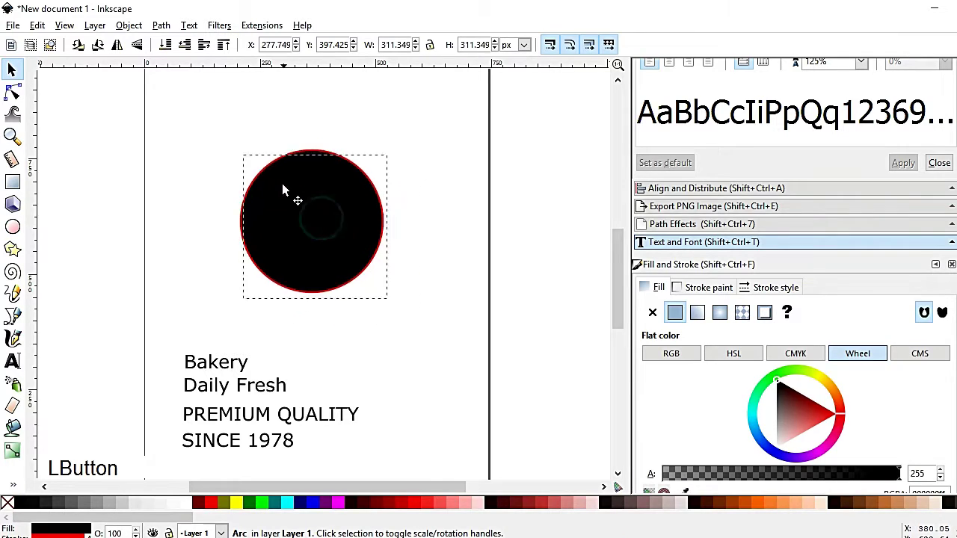
{"action": "left_click", "coordinate": [378, 137]}
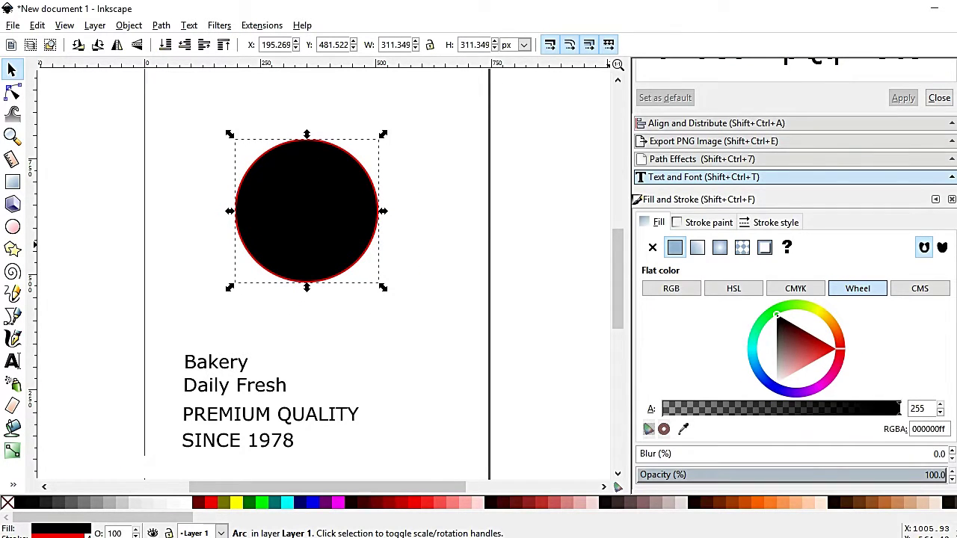
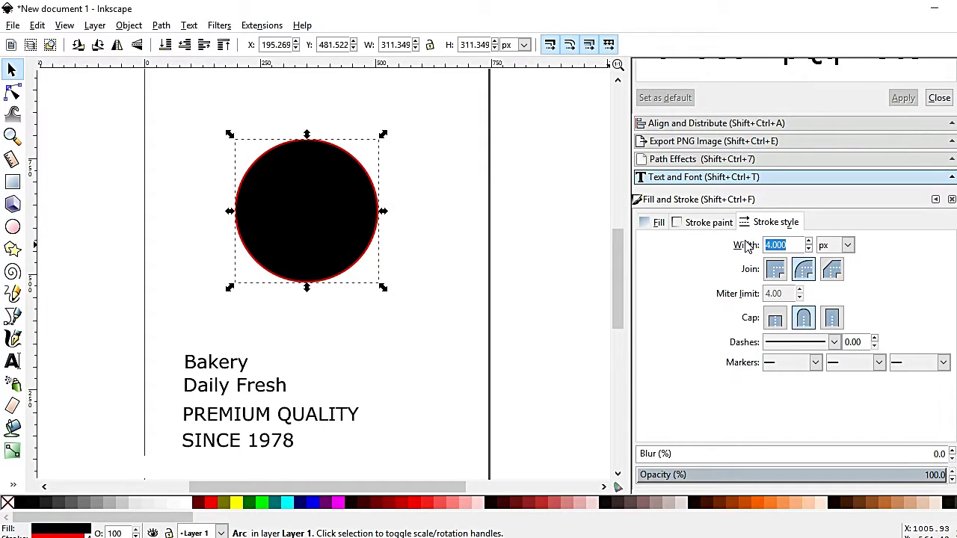
{"action": "key", "text": "Return"}
{"action": "key", "text": "KP_Enter"}
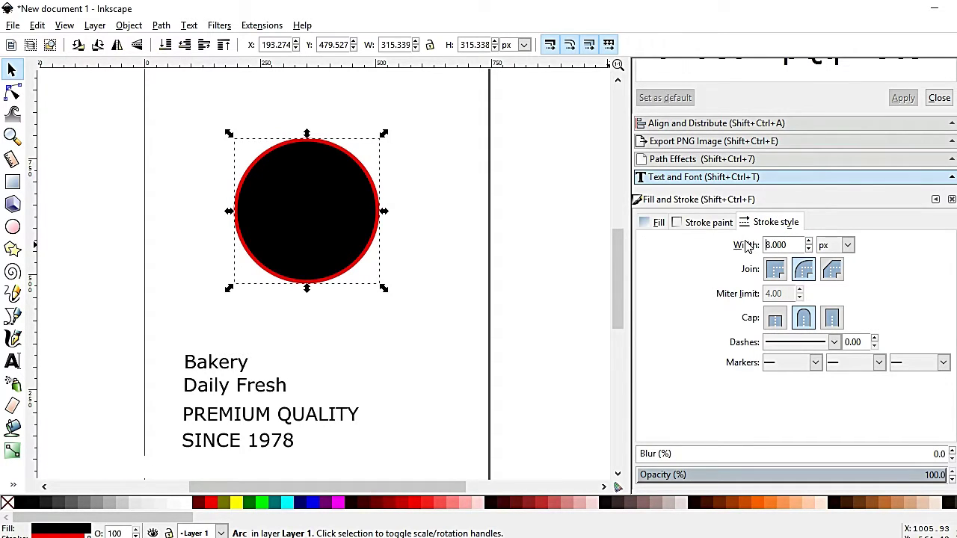
{"action": "left_click", "coordinate": [388, 294]}
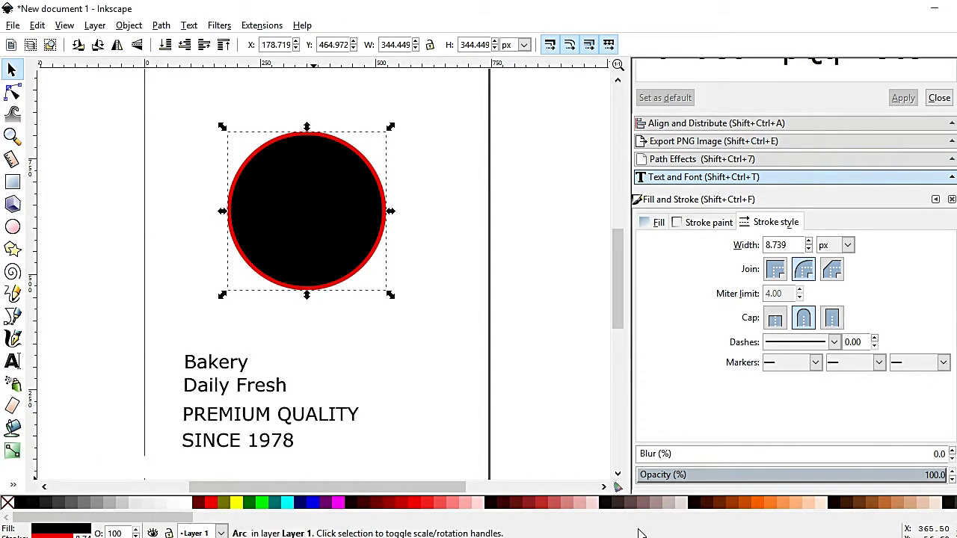
Step: Give the circle a light orange fill (ffc76e), adjusting from yellow via the CMYK and RGB sliders
{"action": "left_click", "coordinate": [239, 510]}
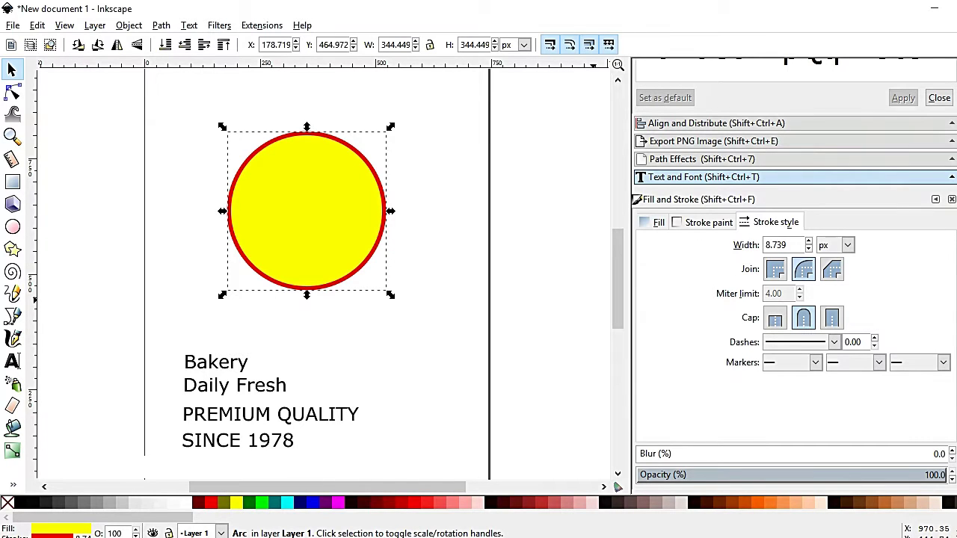
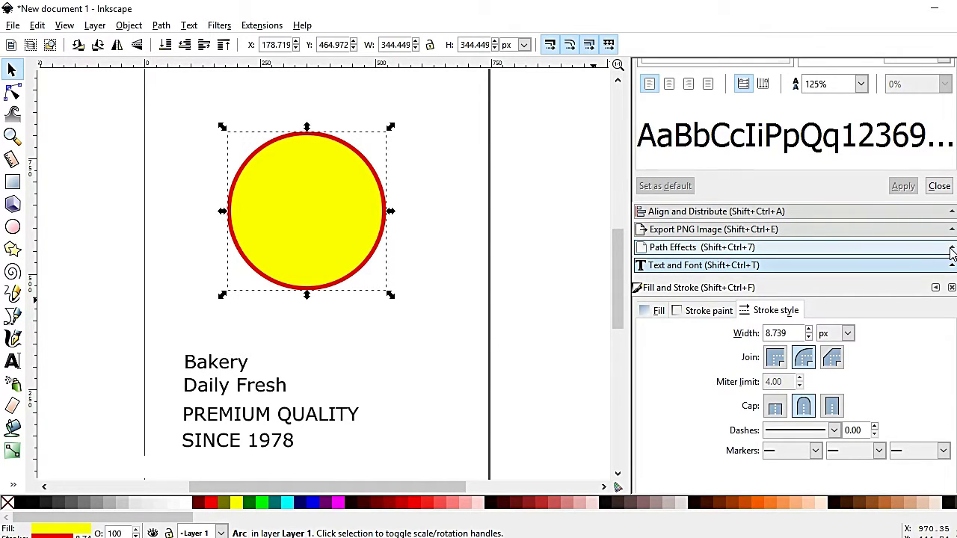
{"action": "left_click", "coordinate": [389, 209]}
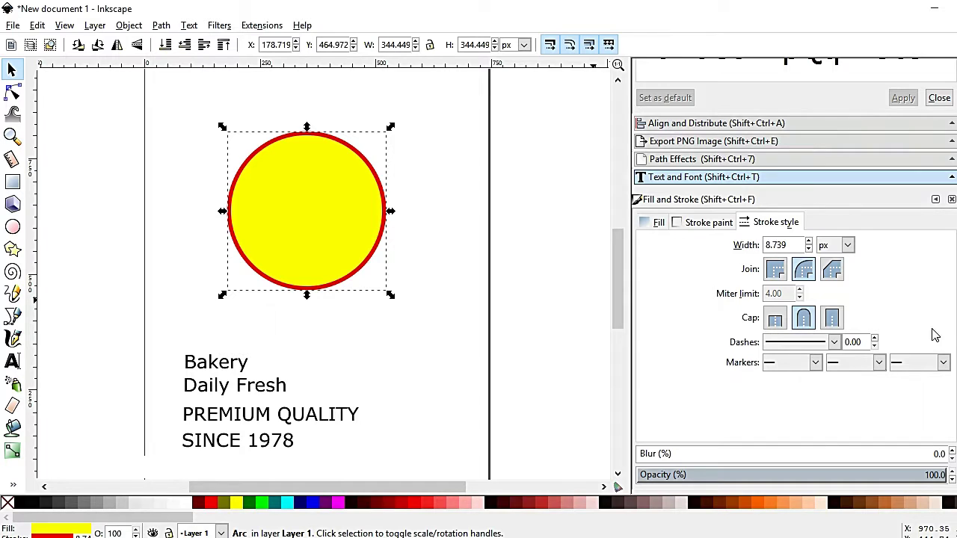
{"action": "left_click", "coordinate": [688, 196]}
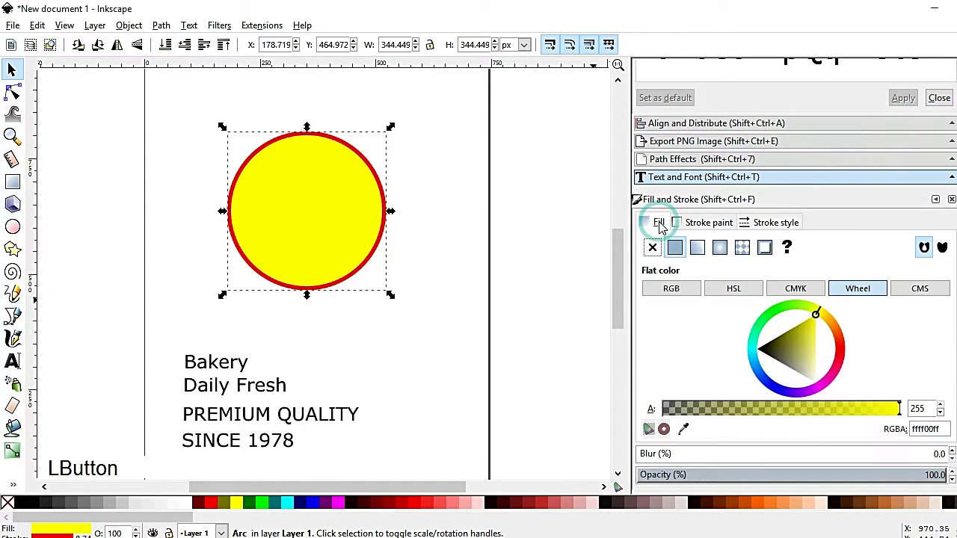
{"action": "left_click", "coordinate": [677, 252]}
{"action": "left_click", "coordinate": [824, 314]}
{"action": "left_click", "coordinate": [801, 292]}
{"action": "left_click", "coordinate": [863, 356]}
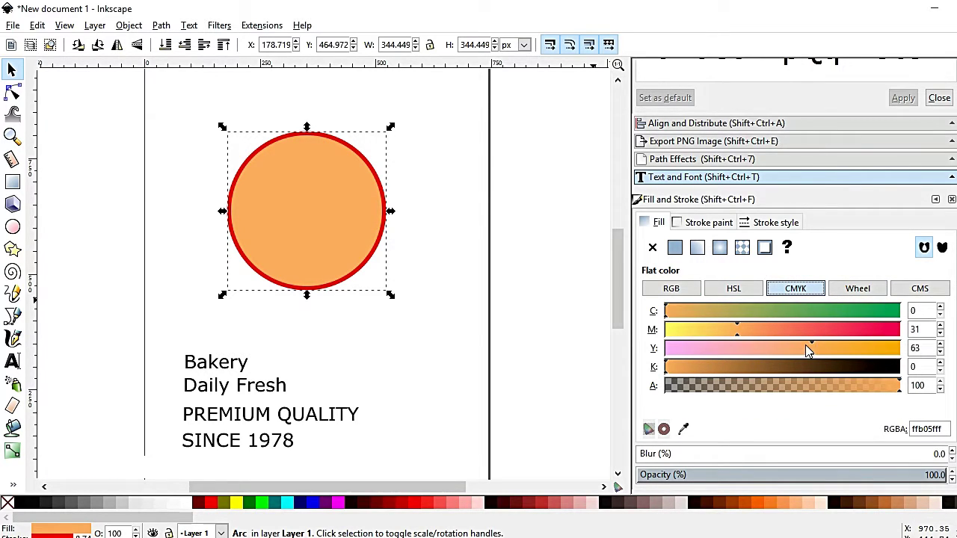
{"action": "left_click", "coordinate": [690, 292]}
{"action": "left_click", "coordinate": [830, 341]}
{"action": "left_click", "coordinate": [743, 360]}
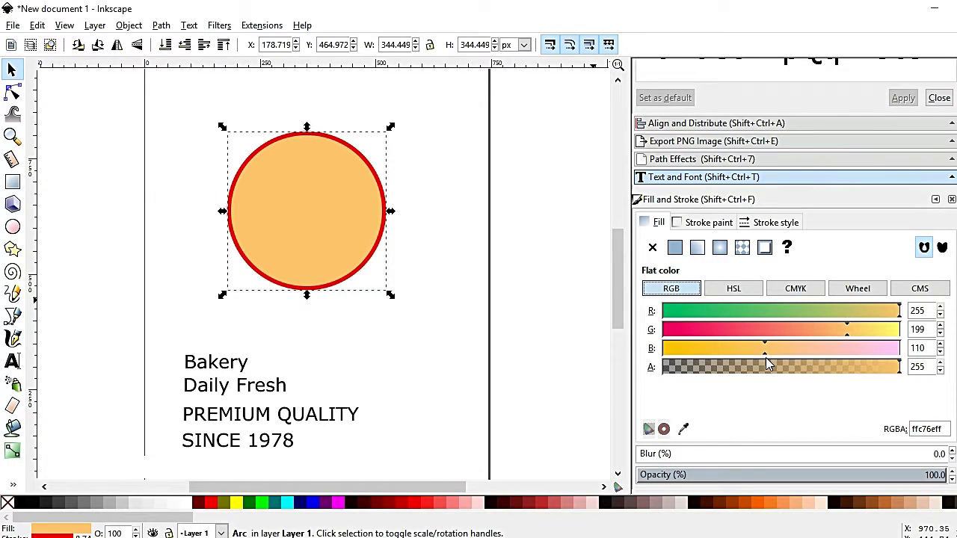
{"action": "left_click", "coordinate": [701, 227]}
{"action": "left_click", "coordinate": [725, 221]}
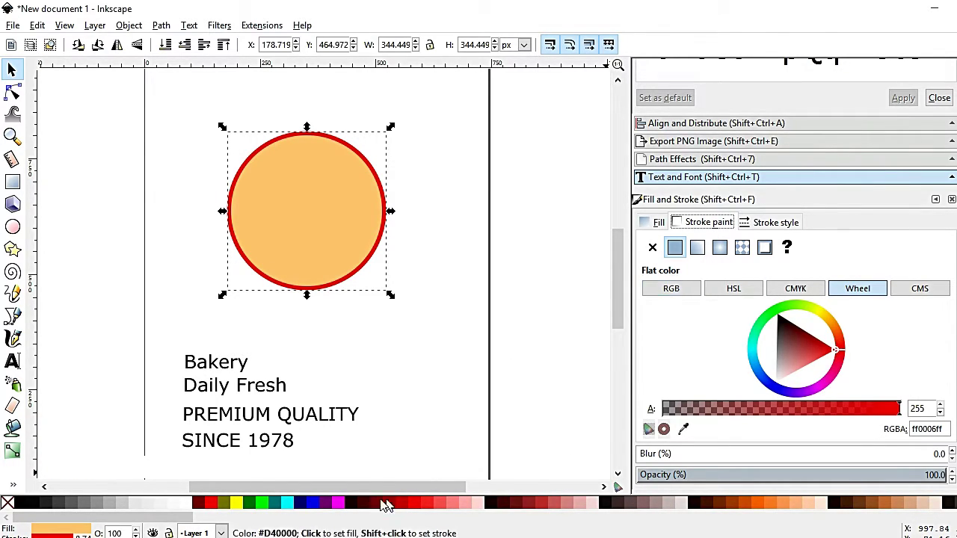
Step: Try a palette swatch on the circle, undo it, and return to the Stroke paint settings
{"action": "left_click", "coordinate": [293, 506]}
{"action": "key", "text": "ctrl+z"}
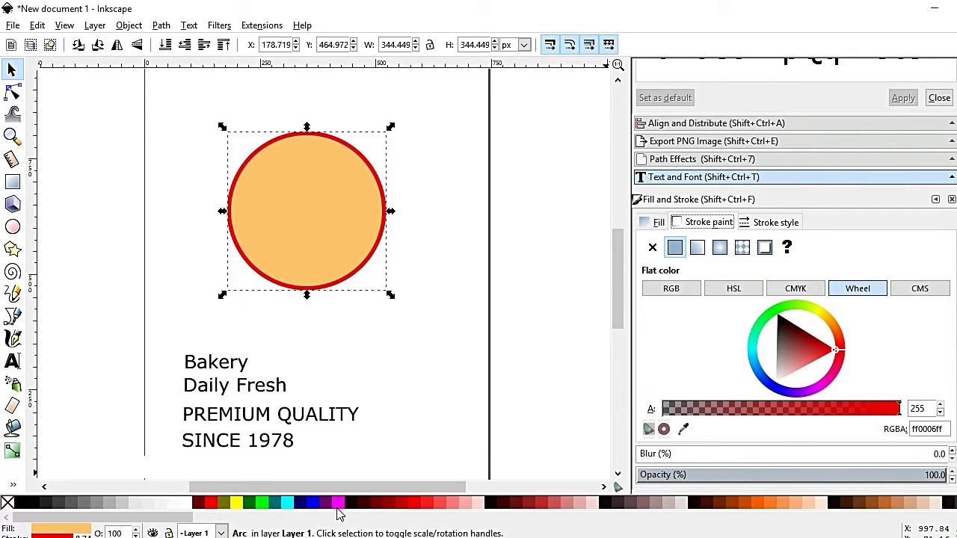
{"action": "right_click", "coordinate": [292, 506]}
{"action": "left_click", "coordinate": [688, 3]}
{"action": "left_click", "coordinate": [726, 282]}
{"action": "left_click", "coordinate": [389, 209]}
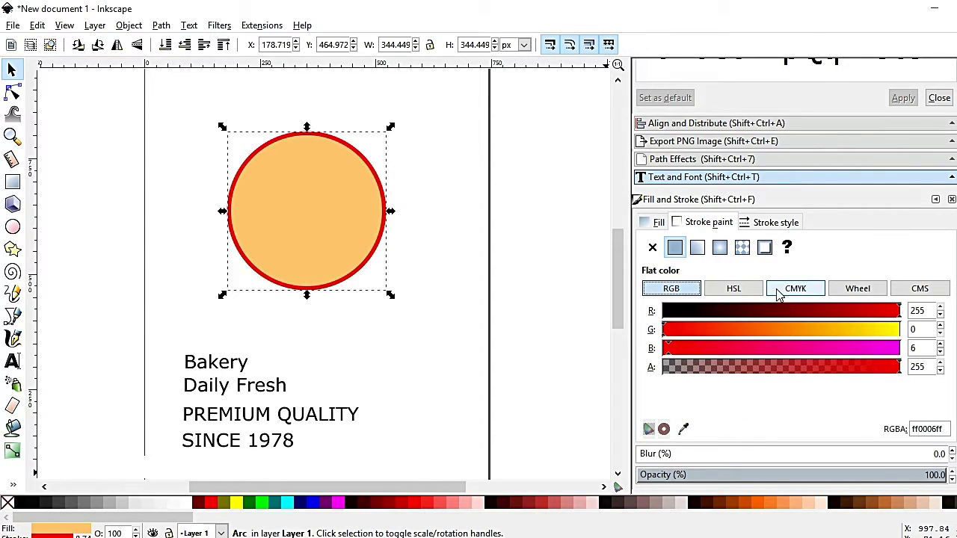
Step: Turn the circle's outline green with the HSL sliders and darken it
{"action": "left_click", "coordinate": [924, 293]}
{"action": "left_click", "coordinate": [679, 294]}
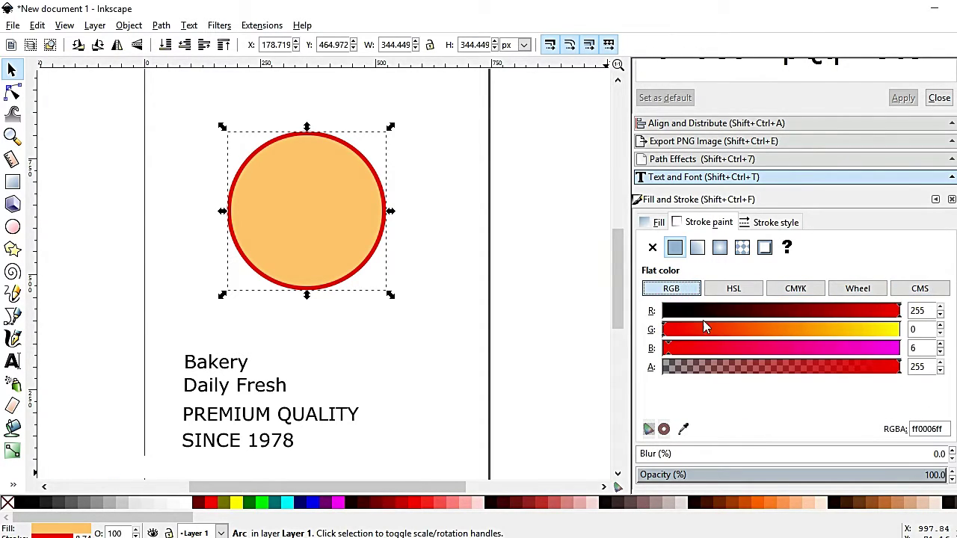
{"action": "left_click", "coordinate": [731, 291]}
{"action": "left_click", "coordinate": [749, 316]}
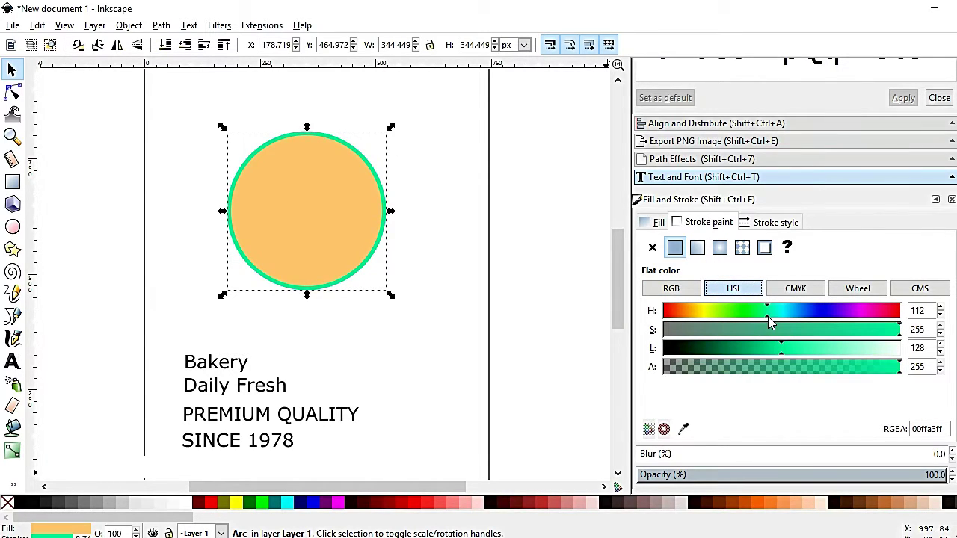
{"action": "left_click", "coordinate": [783, 361]}
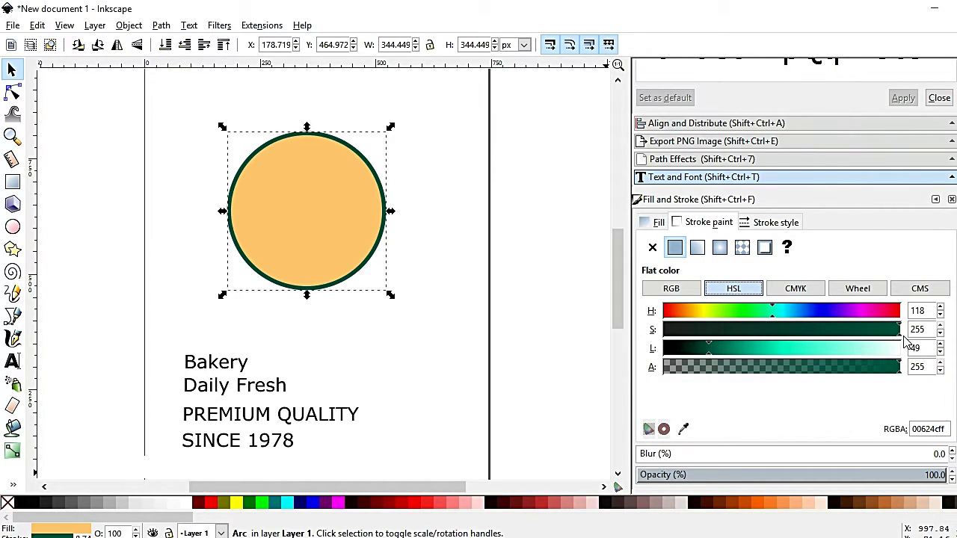
{"action": "left_click", "coordinate": [684, 290]}
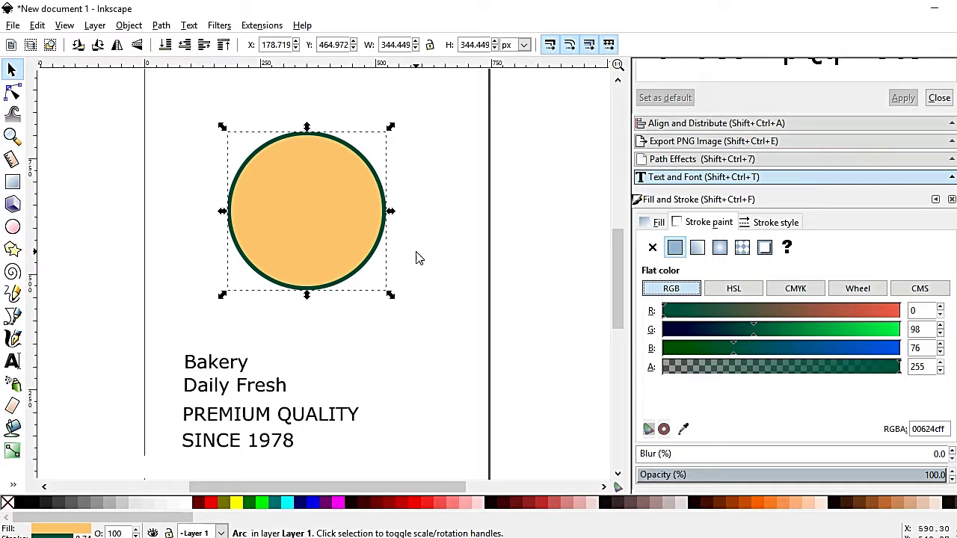
Step: Darken the outline further to very dark green RGB (0, 66, 51) and deselect the circle
{"action": "left_click", "coordinate": [889, 508]}
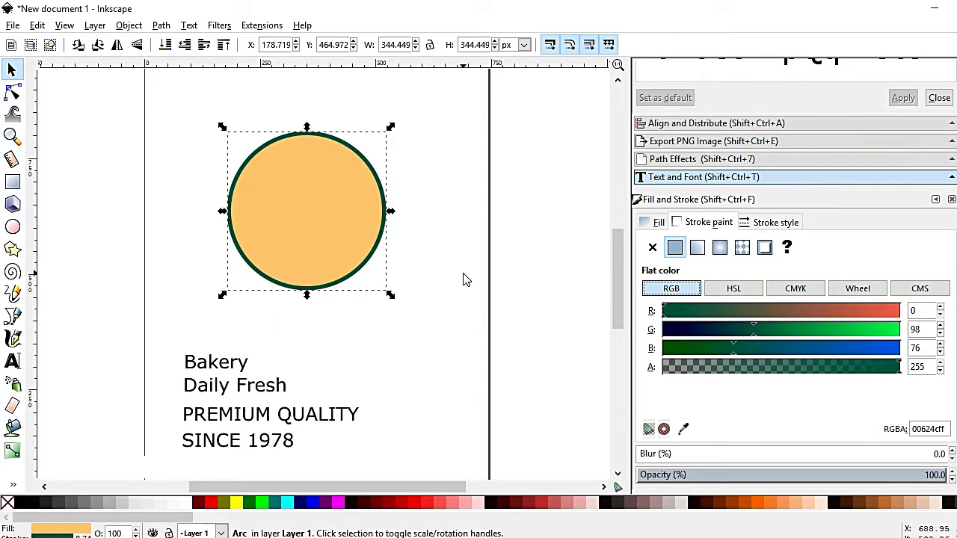
{"action": "left_click", "coordinate": [443, 254]}
{"action": "left_click", "coordinate": [380, 245]}
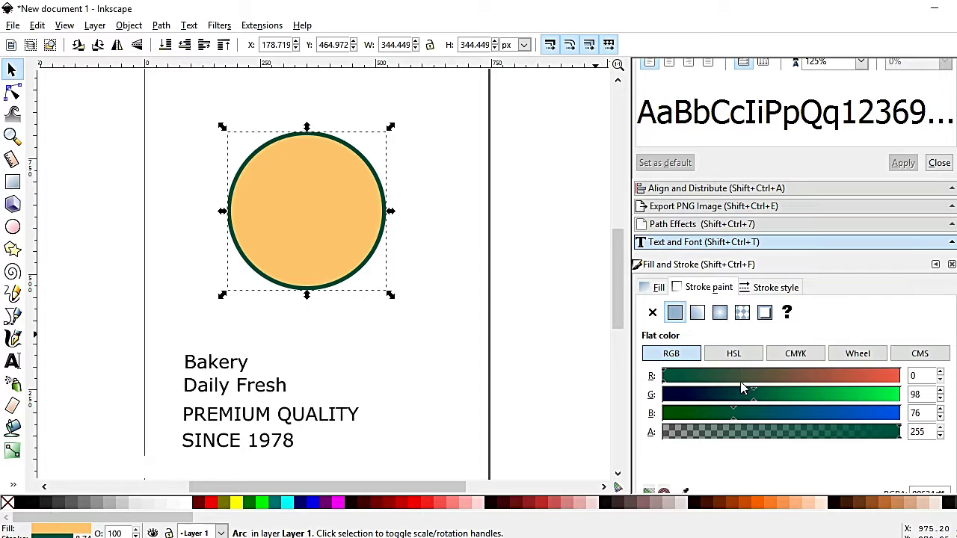
{"action": "left_click", "coordinate": [739, 355]}
{"action": "left_click", "coordinate": [712, 426]}
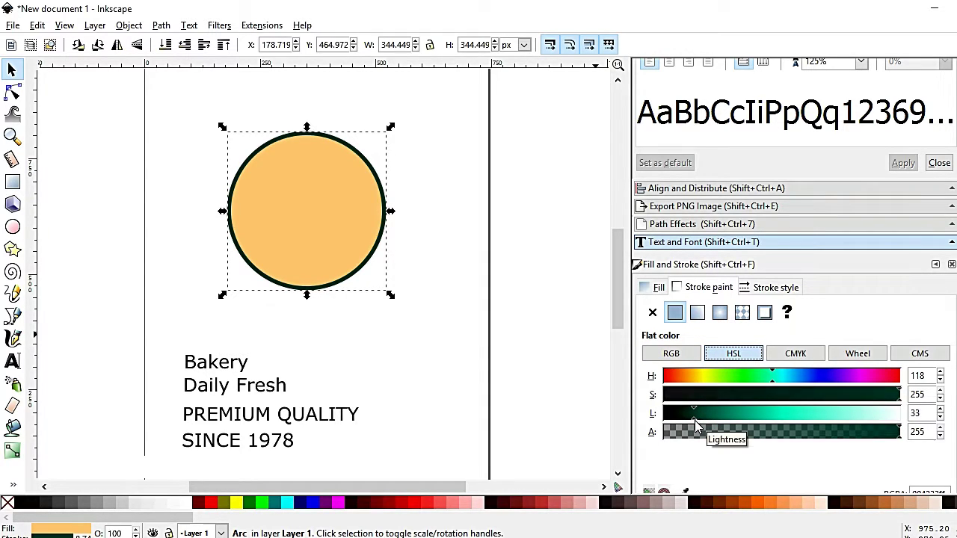
{"action": "left_click", "coordinate": [683, 357]}
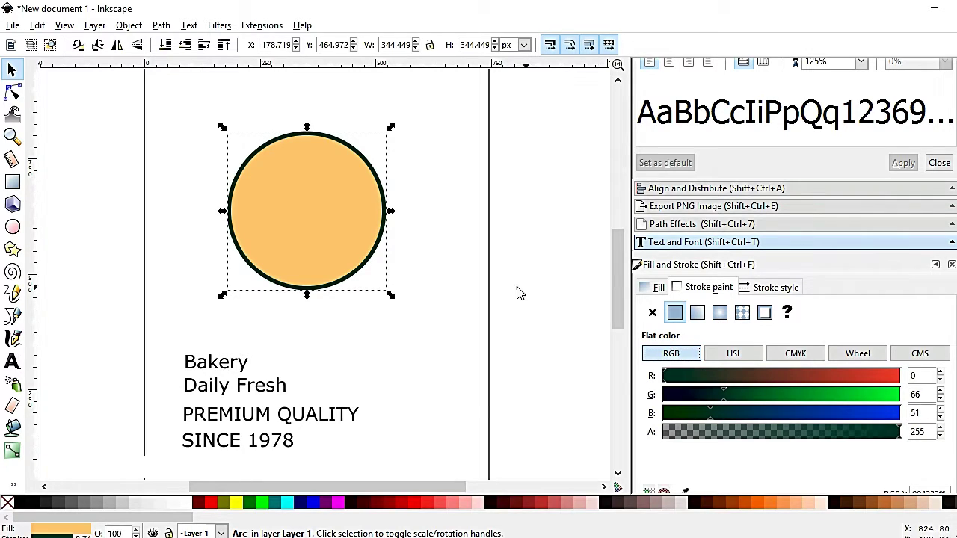
{"action": "left_click", "coordinate": [452, 264]}
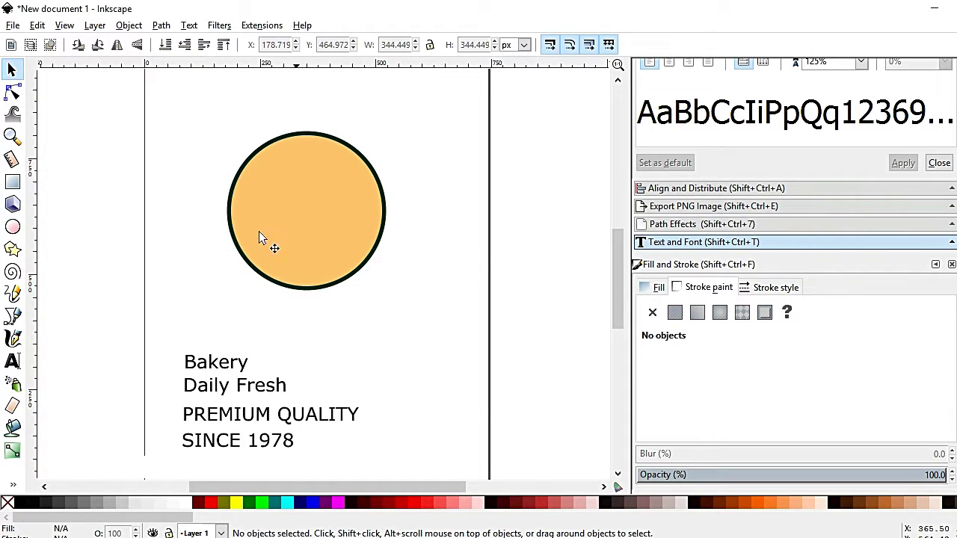
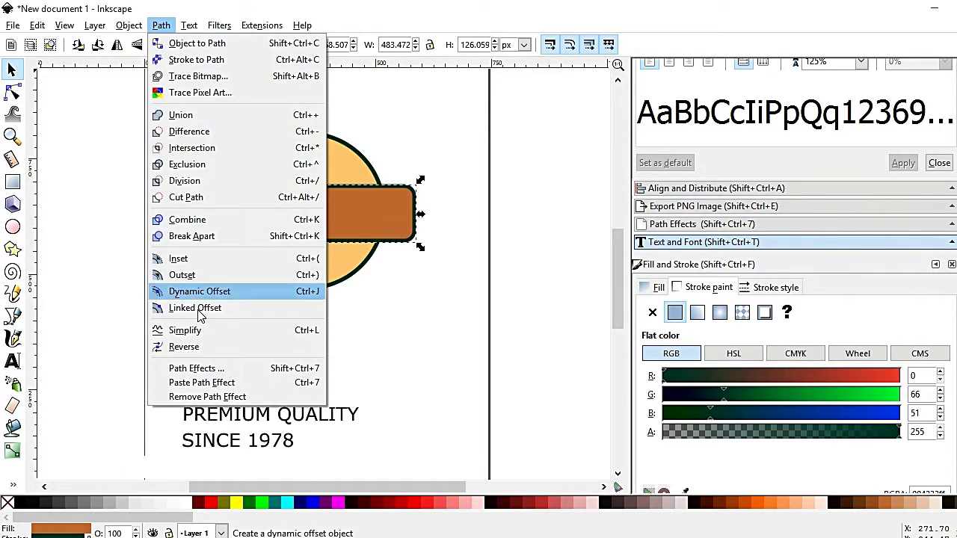
Step: Curve the brown band's edges into an upward arch with the Node tool
{"action": "left_click", "coordinate": [202, 335]}
{"action": "left_click", "coordinate": [10, 97]}
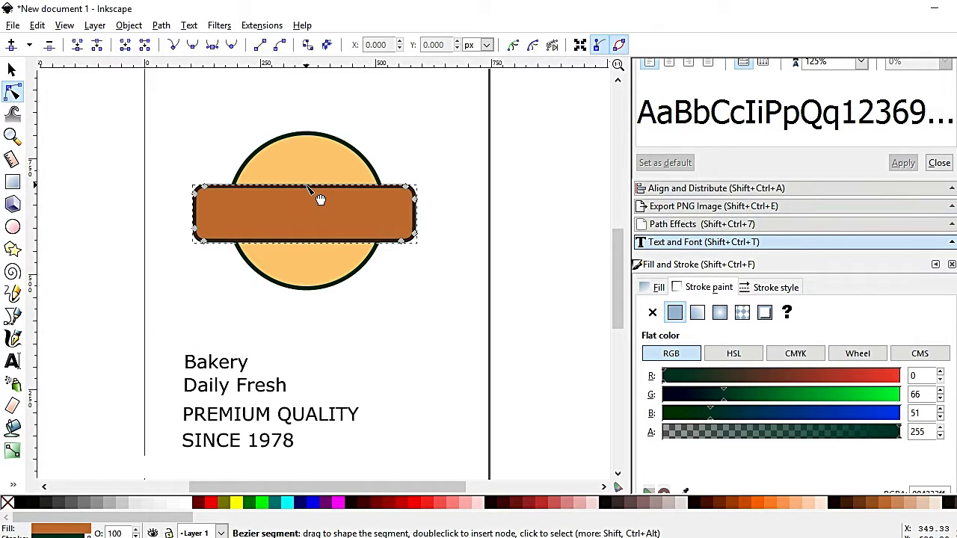
{"action": "left_click", "coordinate": [317, 196]}
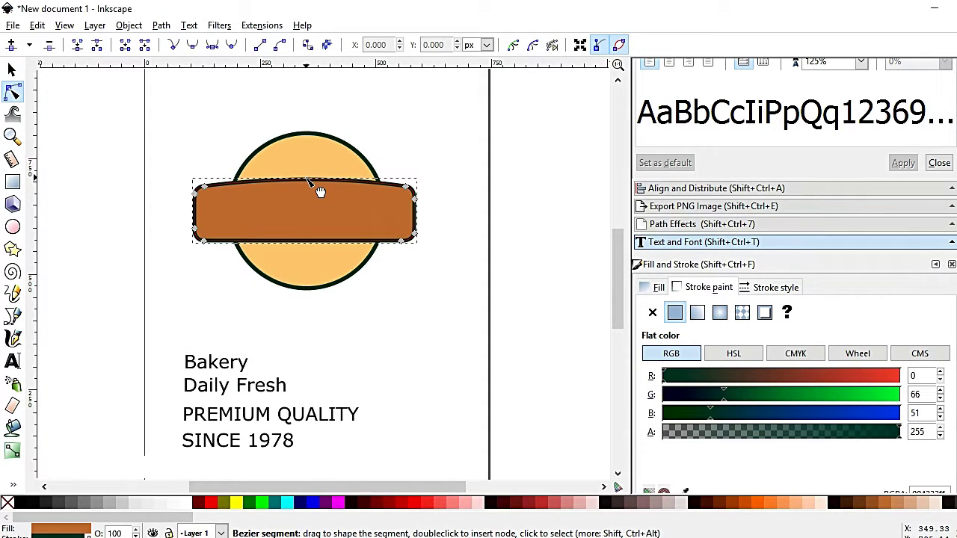
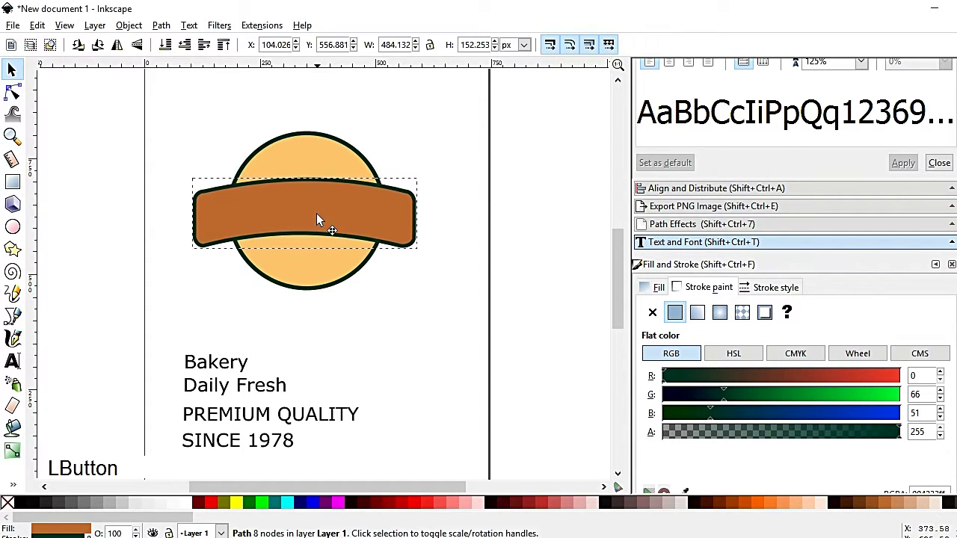
Step: Centre the curved ribbon horizontally on the orange circle with Align and Distribute
{"action": "left_click", "coordinate": [427, 222]}
{"action": "left_click", "coordinate": [329, 156]}
{"action": "left_click", "coordinate": [703, 194]}
{"action": "left_click", "coordinate": [305, 123]}
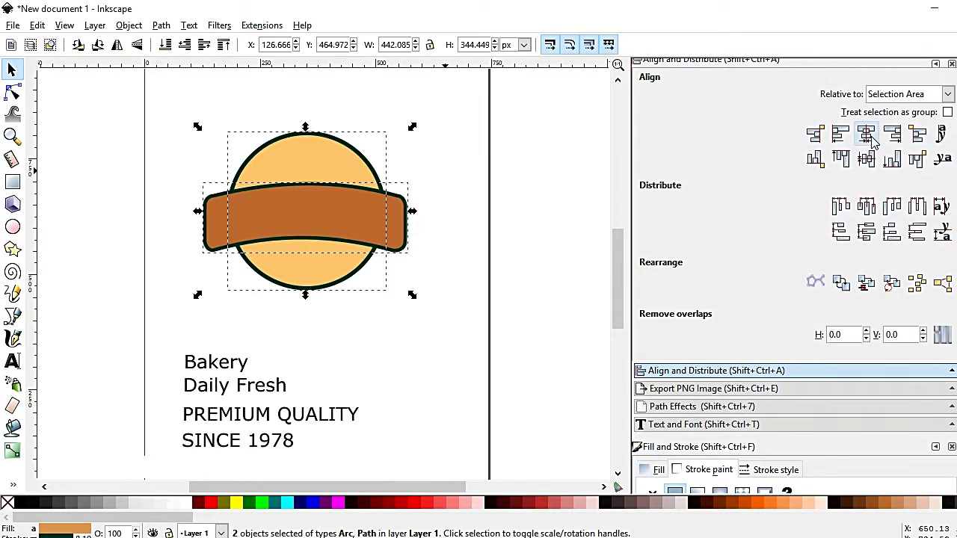
Step: Start a notched tail outline with the Pen tool at the ribbon's left end
{"action": "left_click", "coordinate": [870, 139]}
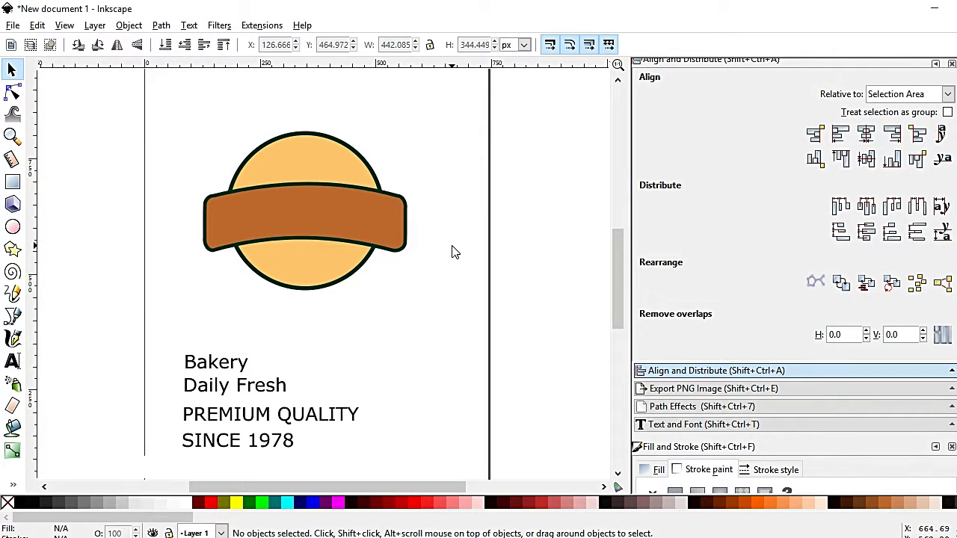
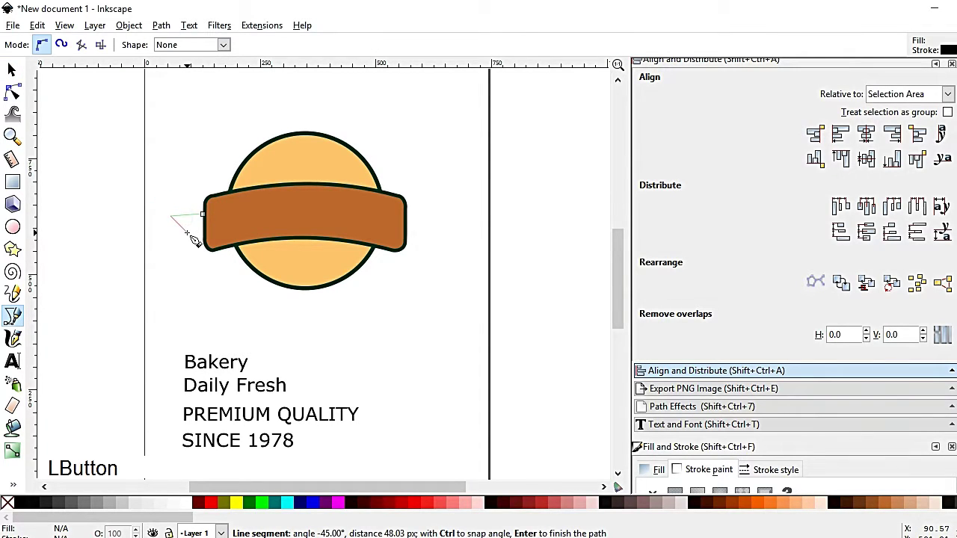
{"action": "left_click", "coordinate": [196, 233]}
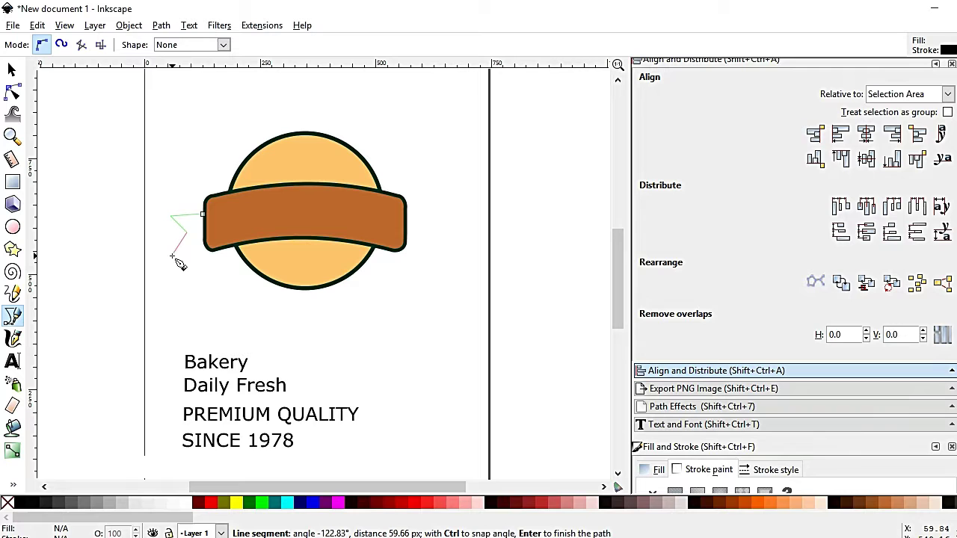
{"action": "left_click", "coordinate": [19, 64]}
{"action": "left_click", "coordinate": [174, 221]}
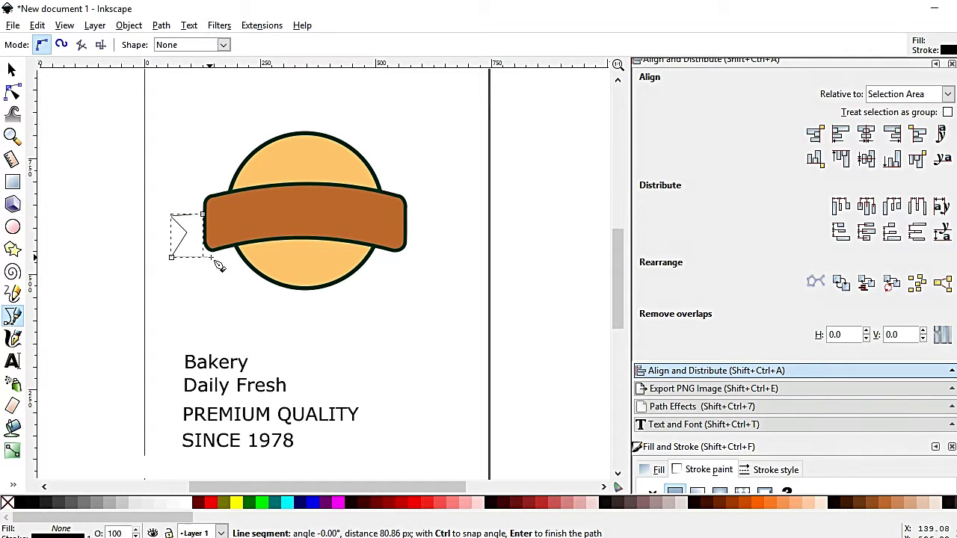
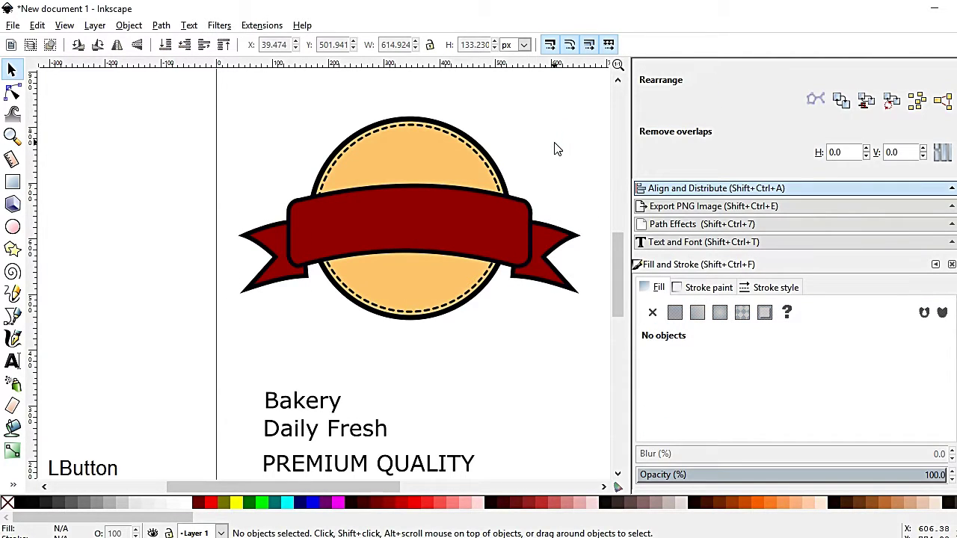
Step: Create a bold BAKERY text object and scale it to span the ribbon
{"action": "left_click", "coordinate": [566, 156]}
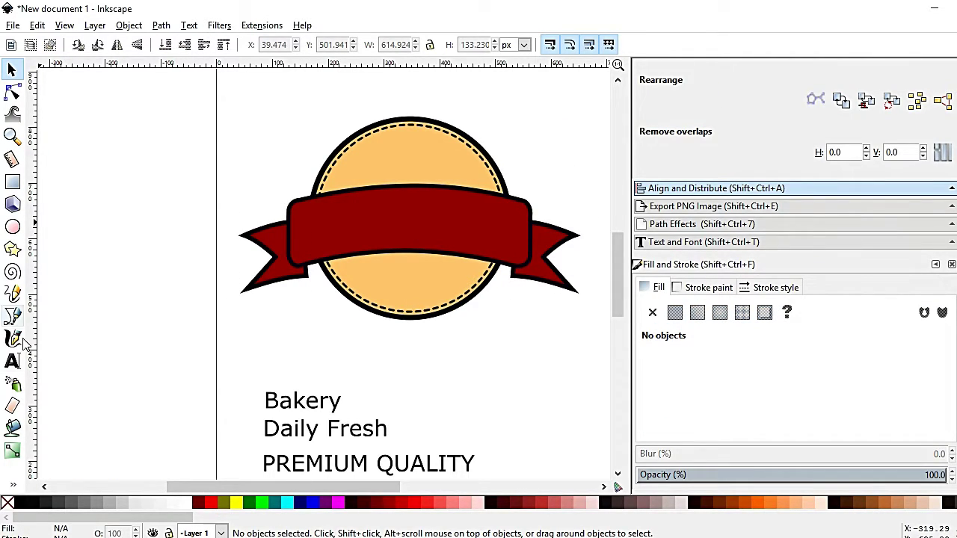
{"action": "left_click", "coordinate": [300, 401]}
{"action": "left_click", "coordinate": [93, 366]}
{"action": "double_click", "coordinate": [191, 27]}
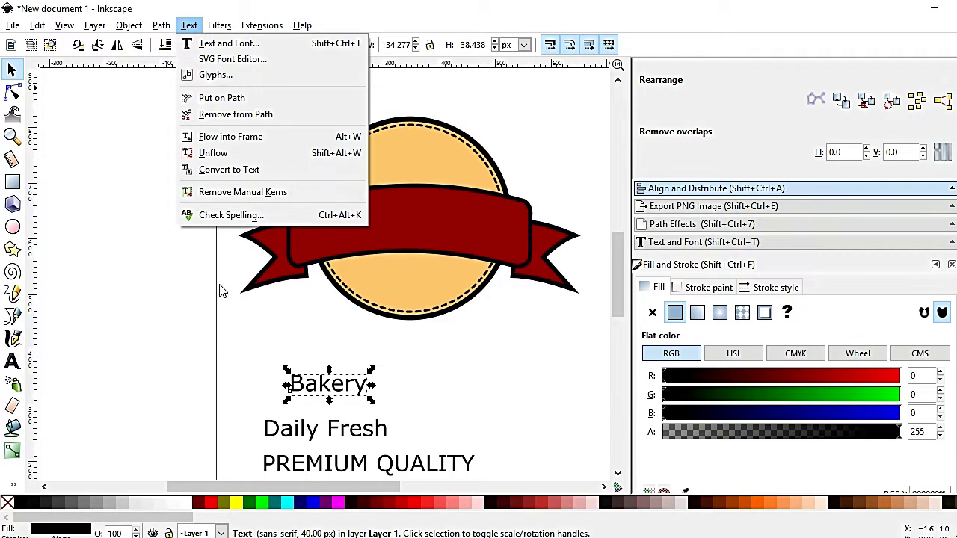
{"action": "left_click", "coordinate": [218, 350]}
{"action": "left_click", "coordinate": [22, 365]}
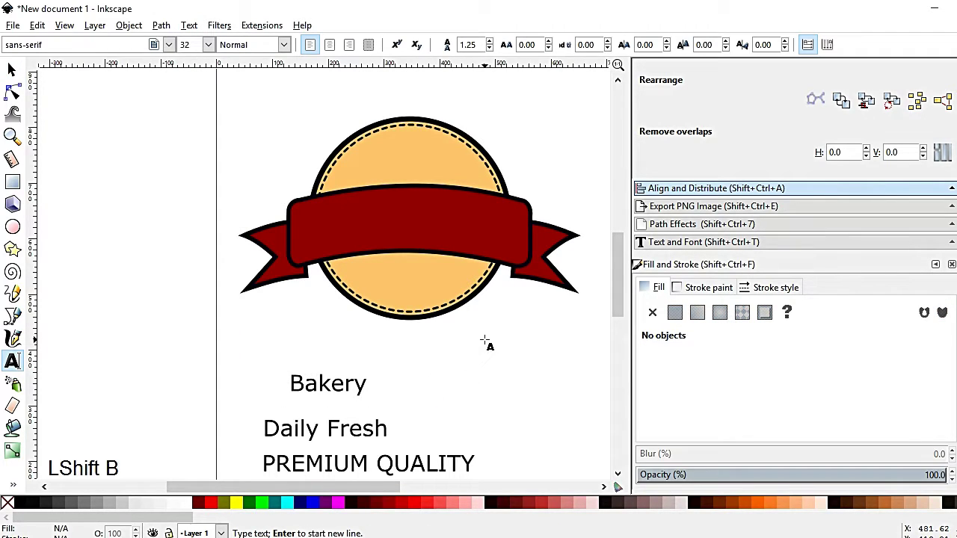
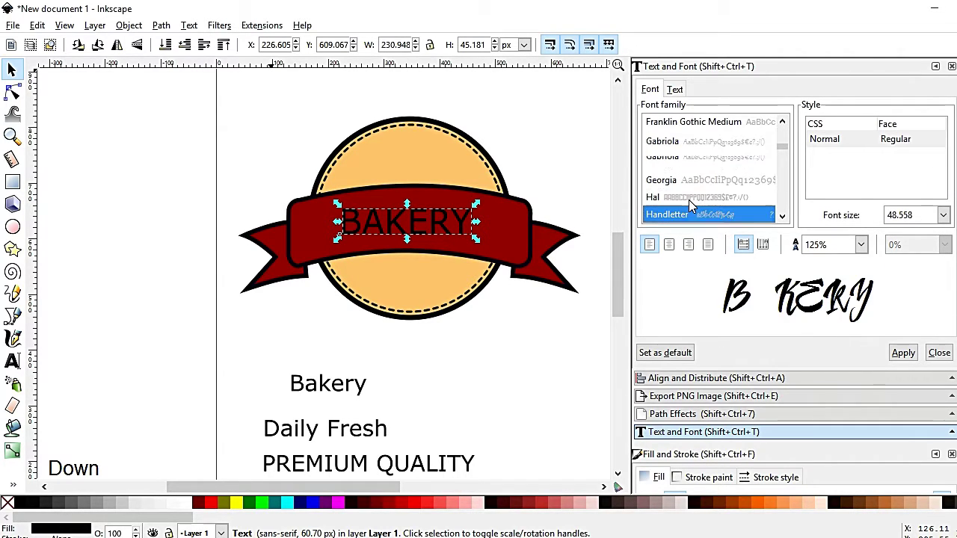
{"action": "key", "text": "Down"}
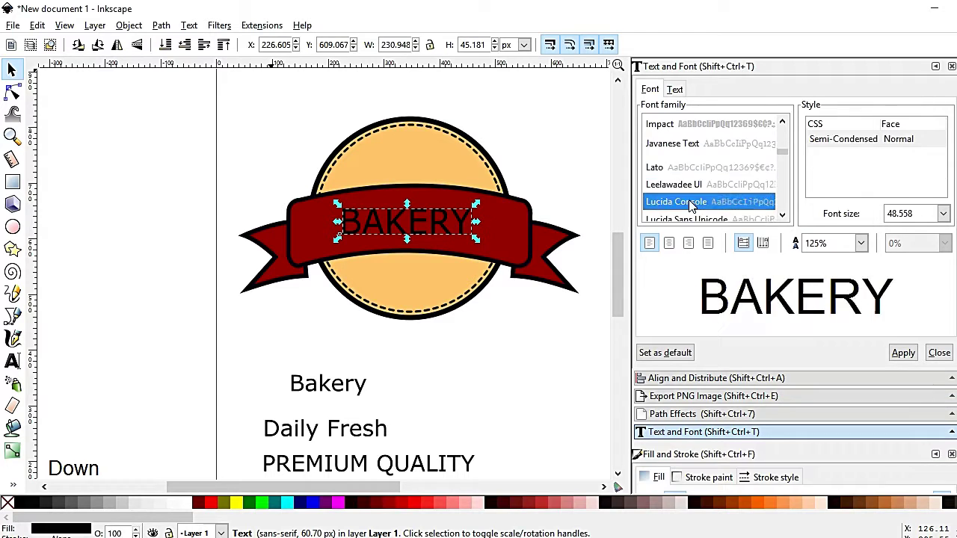
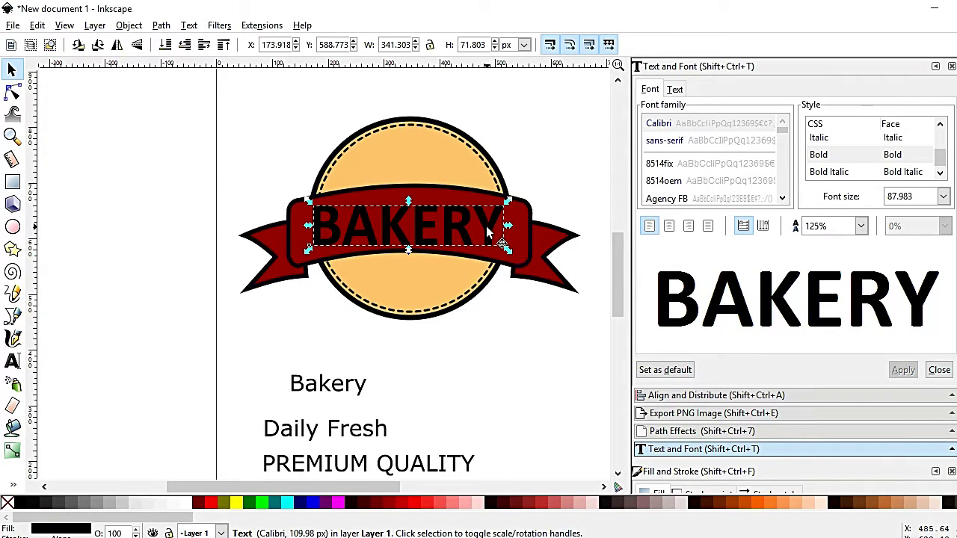
{"action": "left_click", "coordinate": [490, 230]}
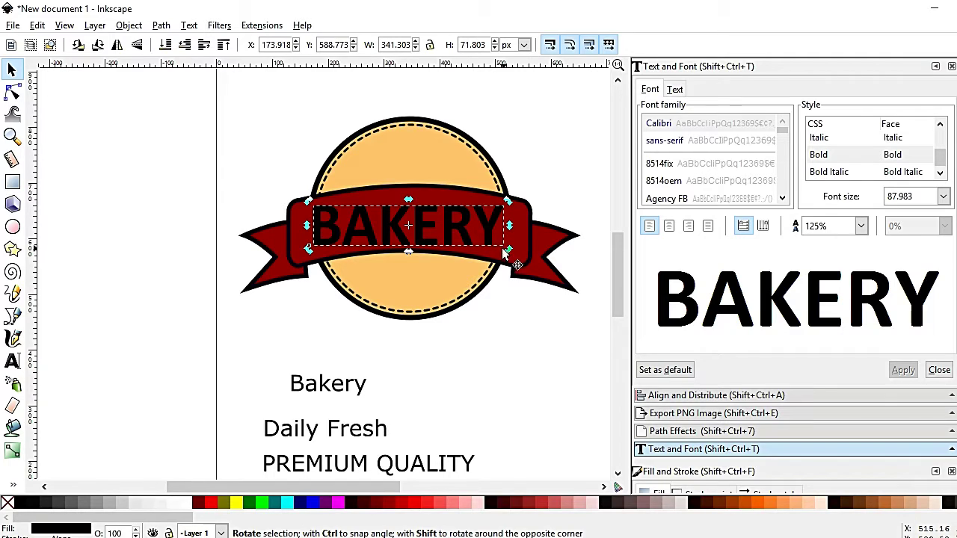
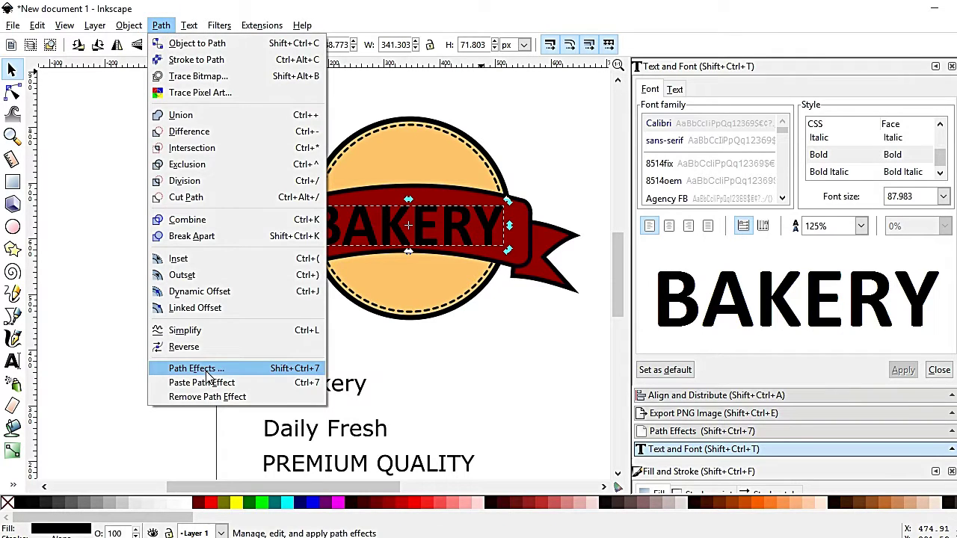
Step: Convert the BAKERY title to a path and bring up the Path Effects panel
{"action": "left_click", "coordinate": [209, 374]}
{"action": "key", "text": "ctrl+z"}
{"action": "left_click", "coordinate": [441, 225]}
{"action": "left_click", "coordinate": [193, 27]}
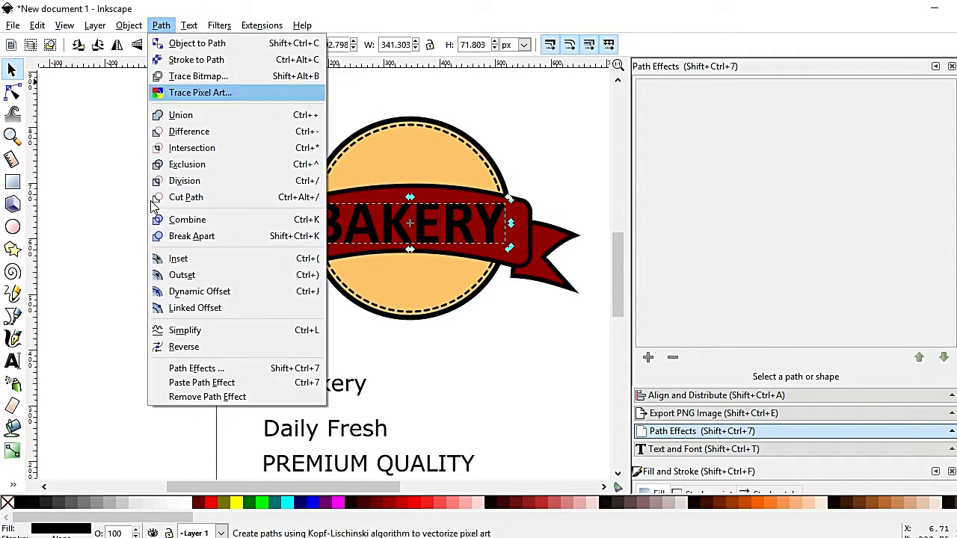
{"action": "left_click", "coordinate": [190, 335]}
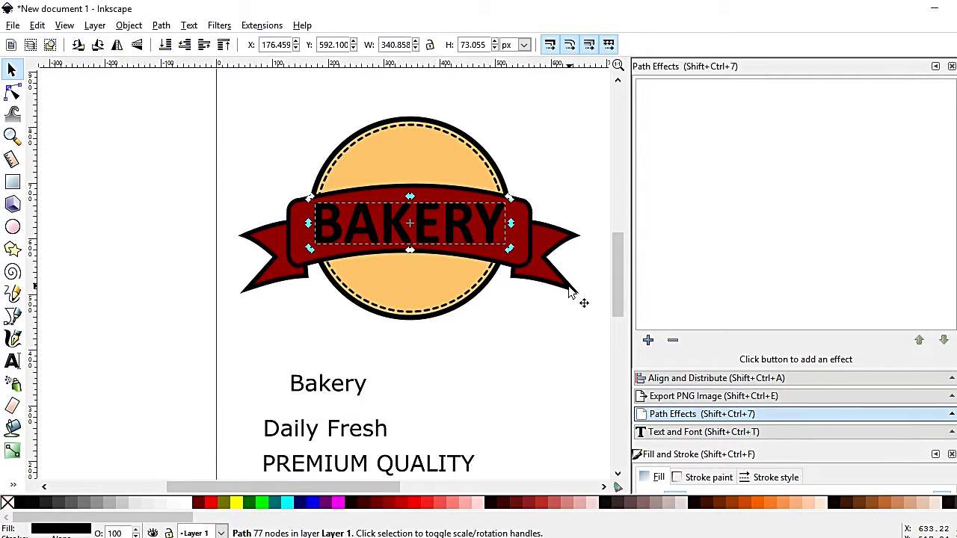
Step: Add an Envelope Deformation effect to the BAKERY path
{"action": "left_click", "coordinate": [652, 344]}
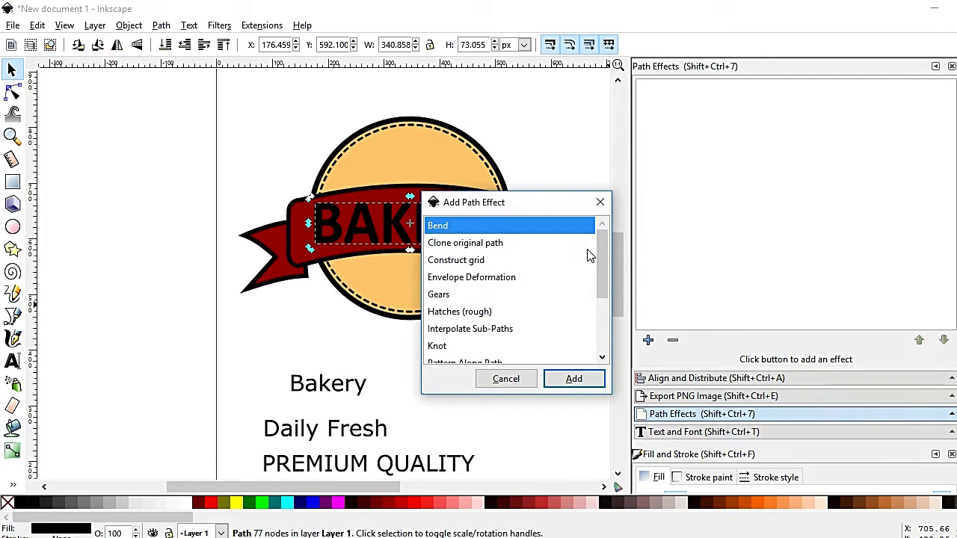
{"action": "left_click", "coordinate": [507, 279]}
{"action": "left_click", "coordinate": [579, 382]}
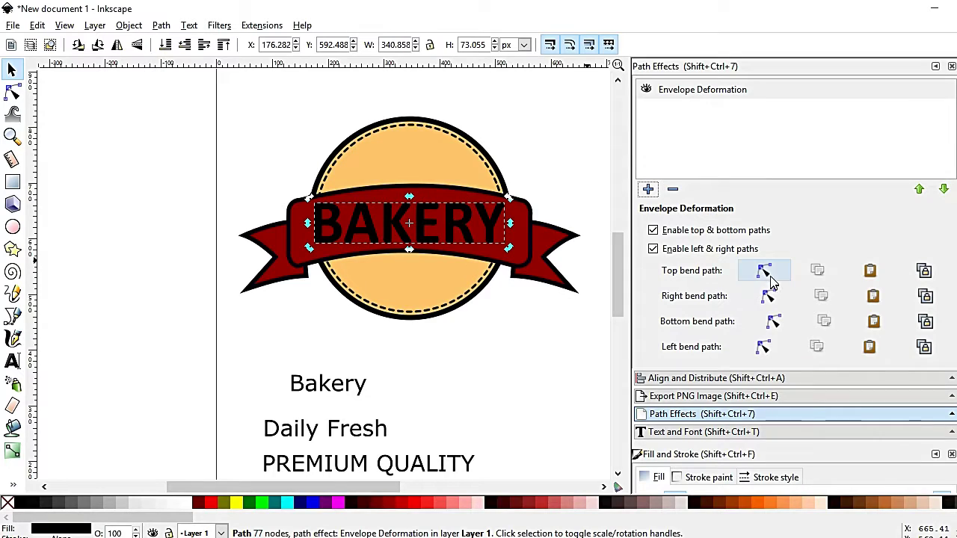
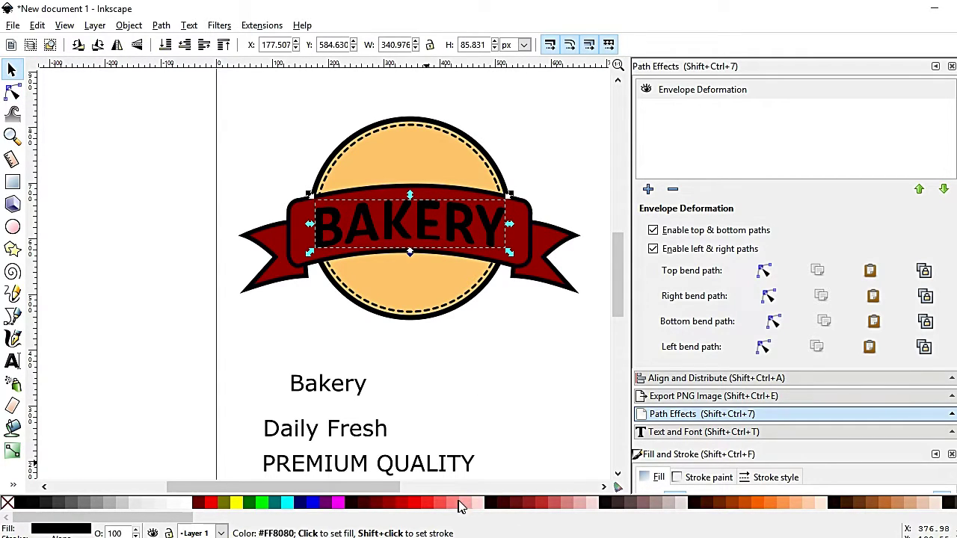
{"action": "left_click", "coordinate": [192, 506]}
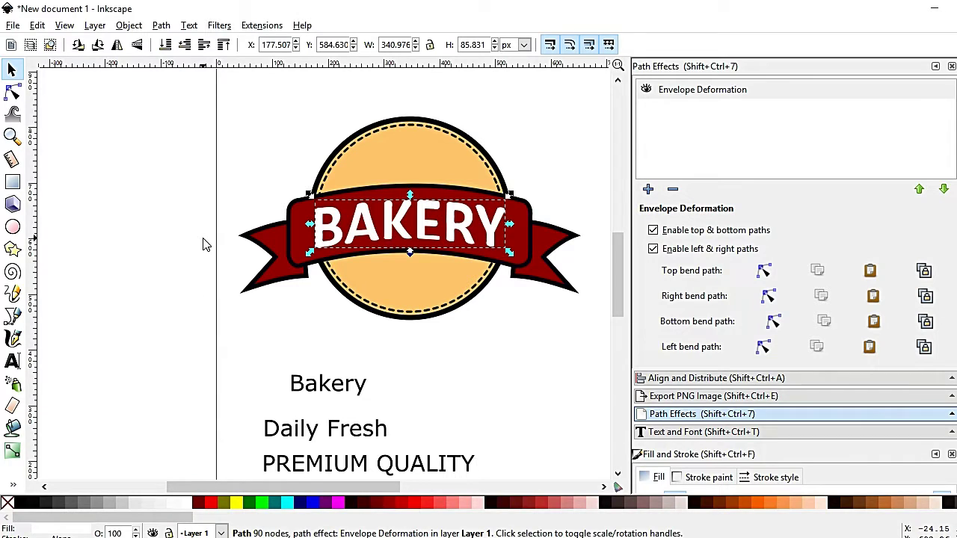
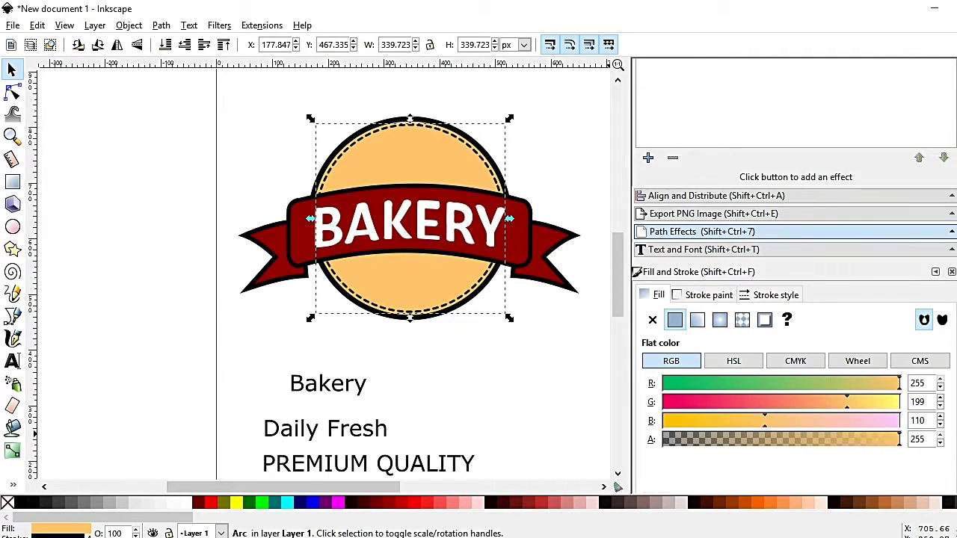
{"action": "left_click", "coordinate": [683, 344]}
{"action": "left_click", "coordinate": [811, 344]}
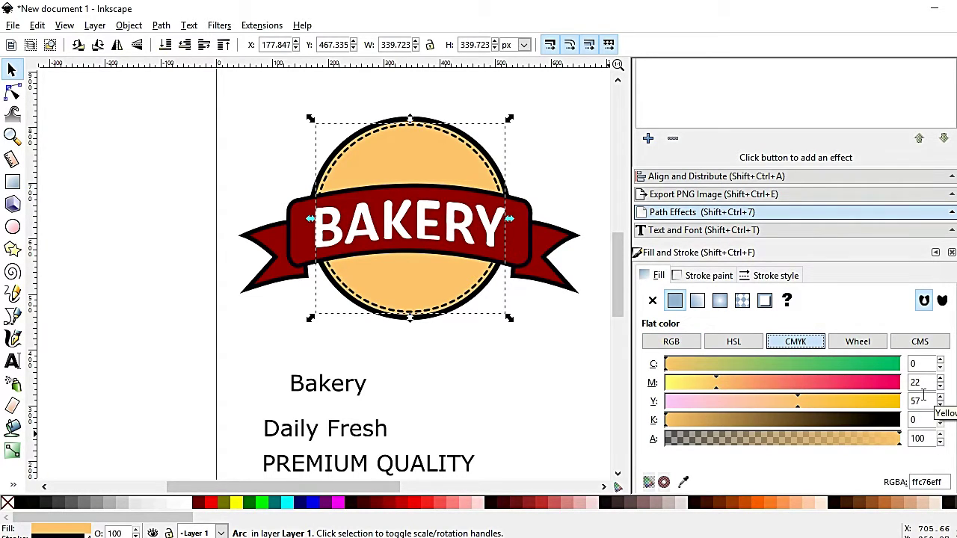
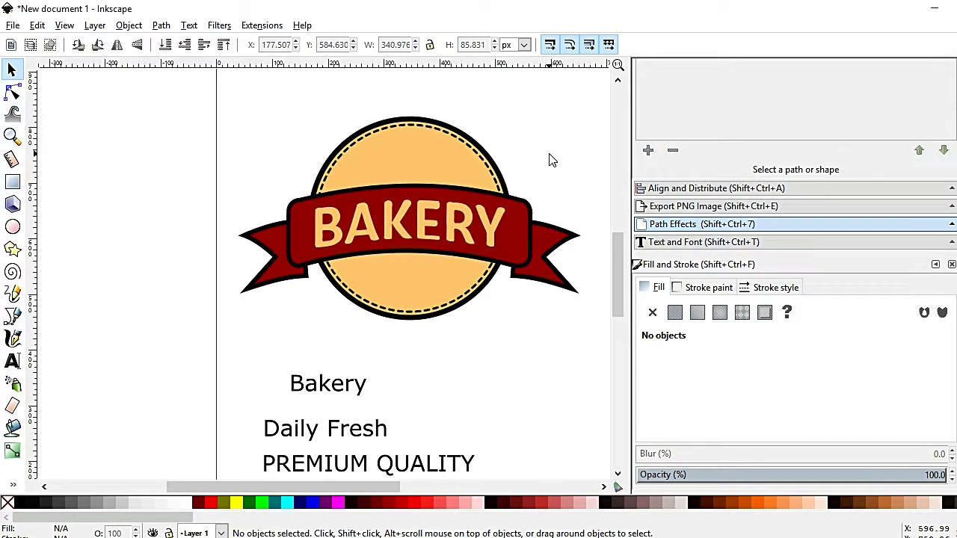
{"action": "left_click", "coordinate": [489, 225]}
{"action": "left_click", "coordinate": [546, 171]}
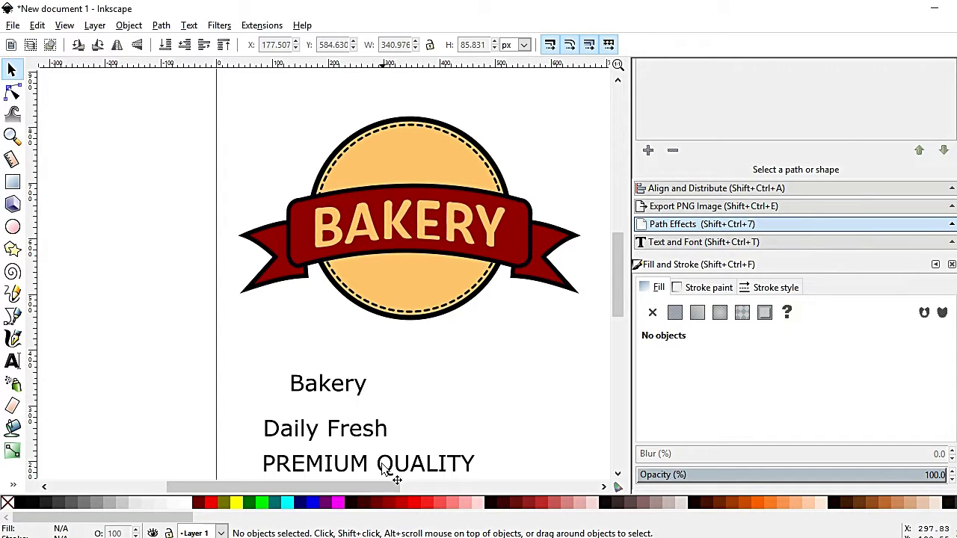
Step: Move PREMIUM QUALITY under the badge and enlarge the new dashed inner circle inside it
{"action": "left_click", "coordinate": [389, 388]}
{"action": "left_click", "coordinate": [440, 406]}
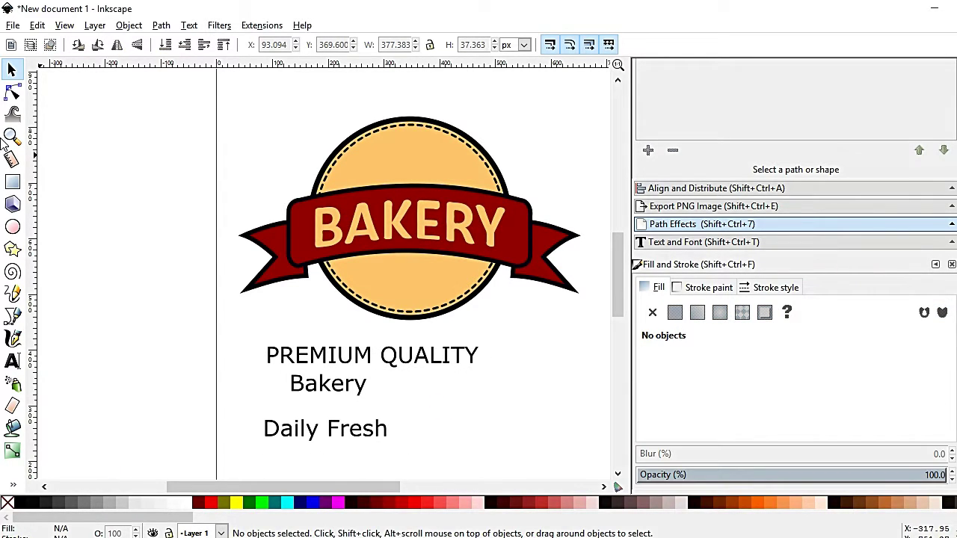
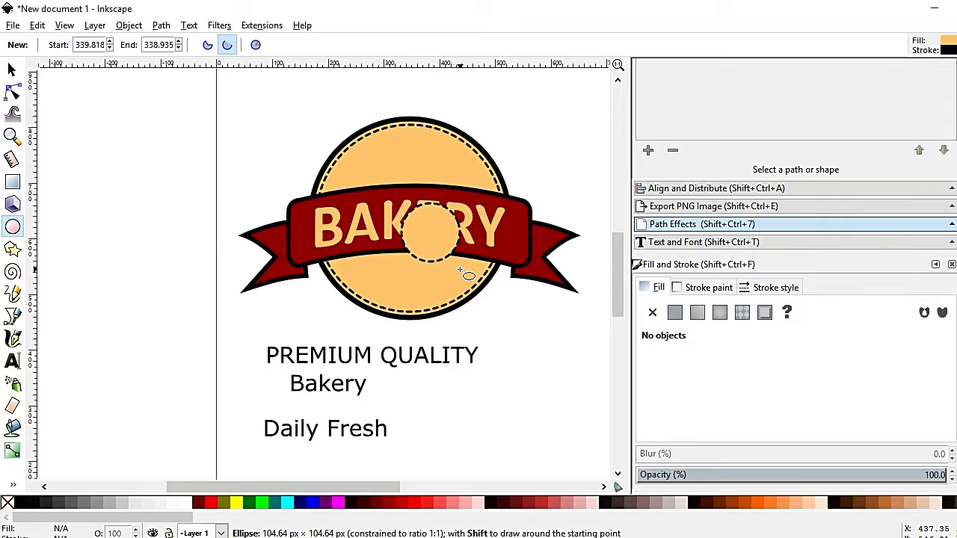
{"action": "left_click", "coordinate": [9, 75]}
{"action": "left_click", "coordinate": [398, 197]}
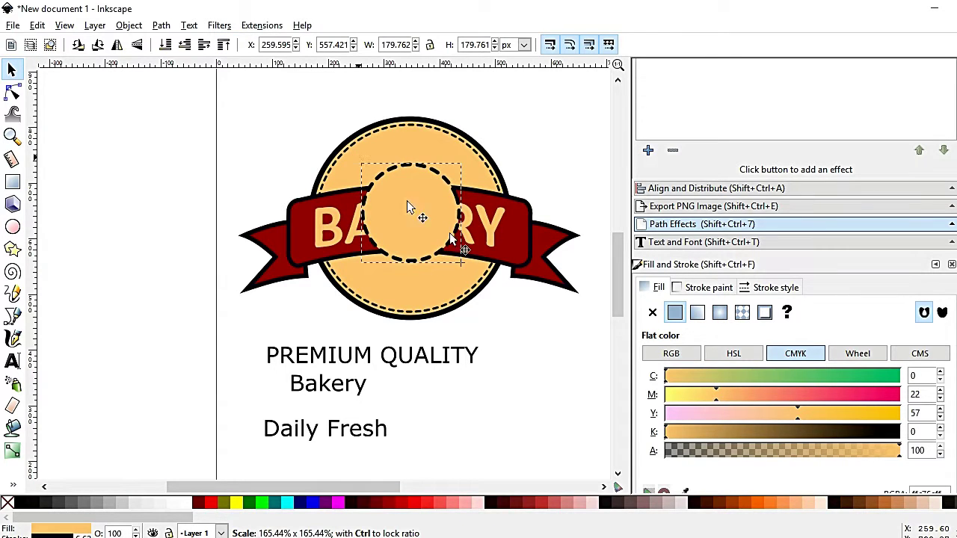
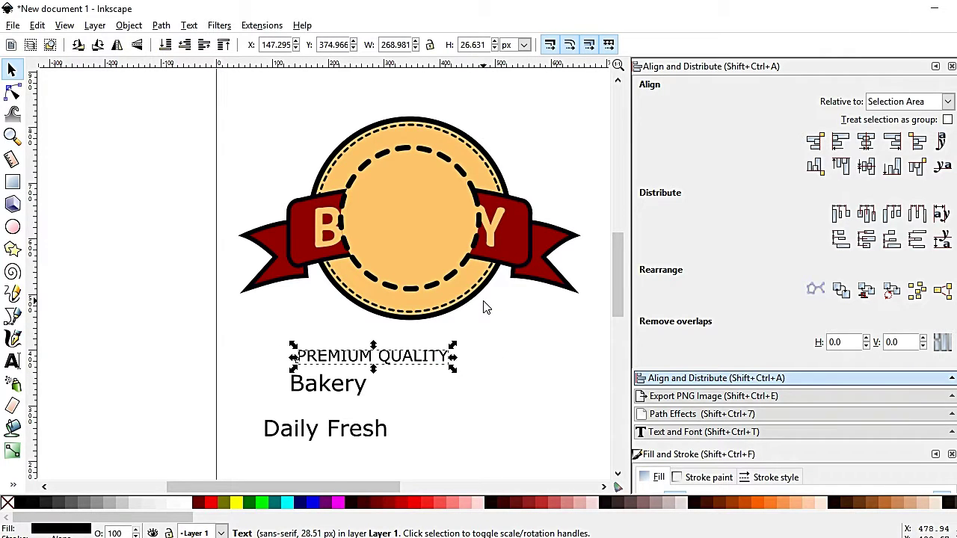
Step: Give PREMIUM QUALITY a stroke to embolden it and select it together with the inner circle
{"action": "left_click", "coordinate": [458, 378]}
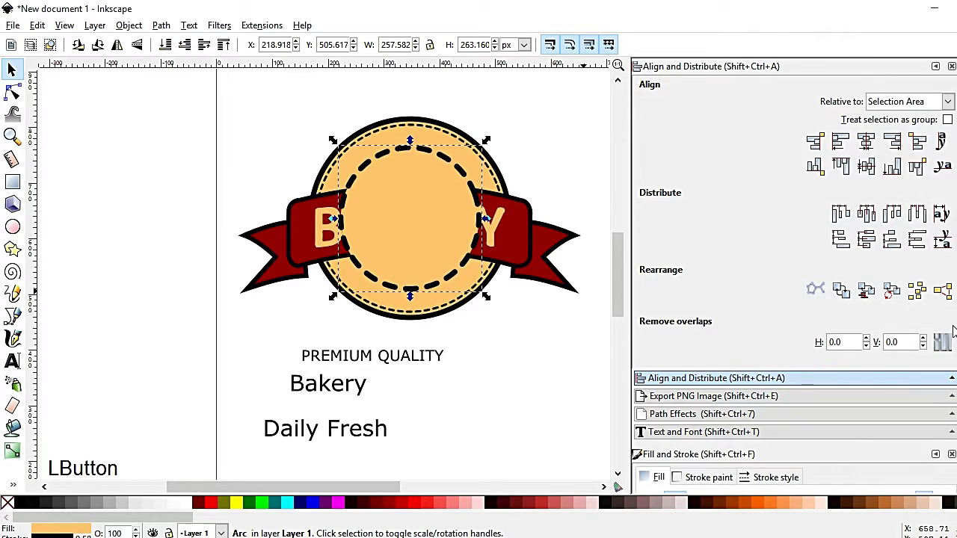
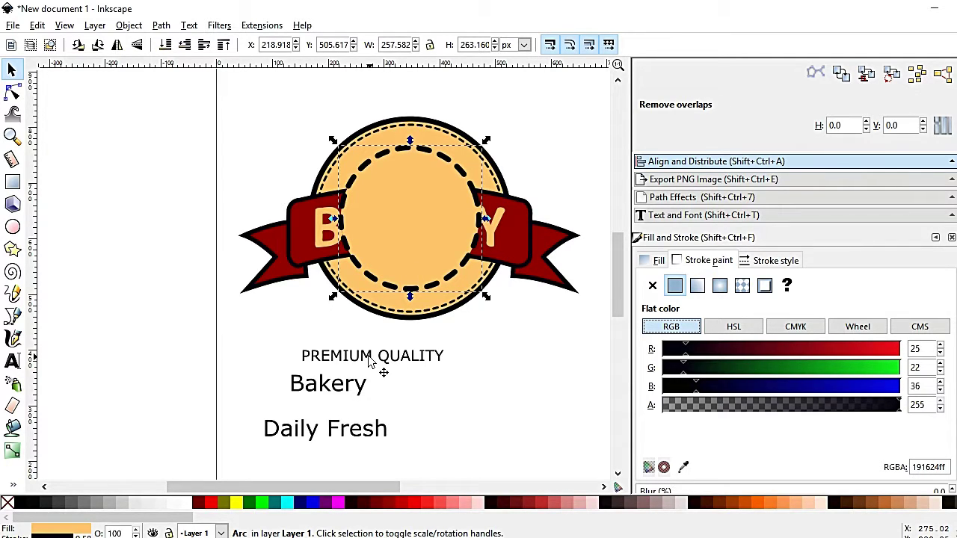
{"action": "left_click", "coordinate": [371, 358]}
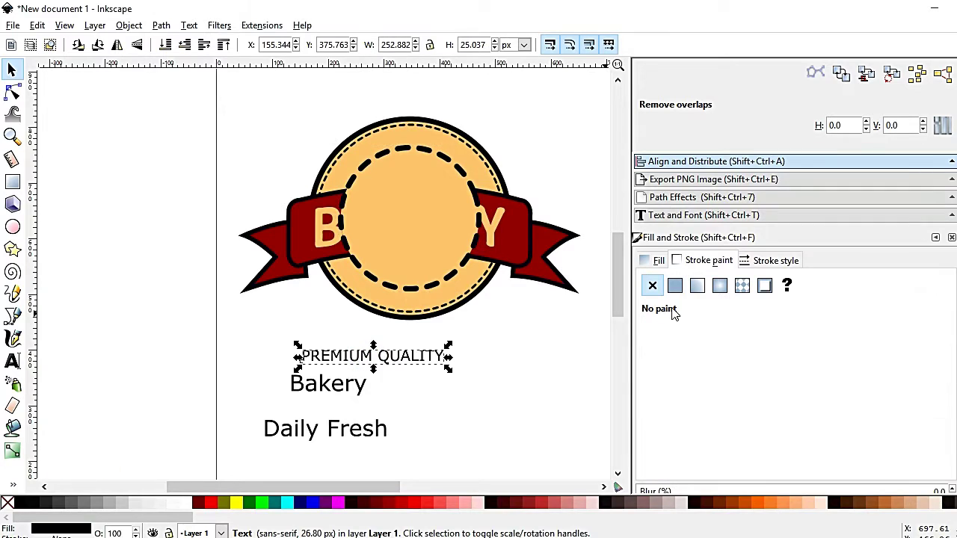
{"action": "left_click", "coordinate": [680, 288]}
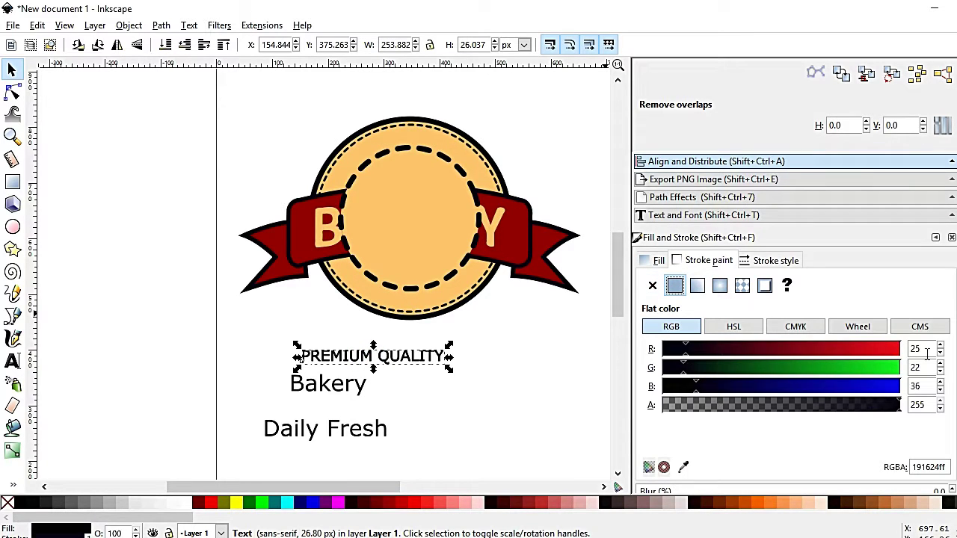
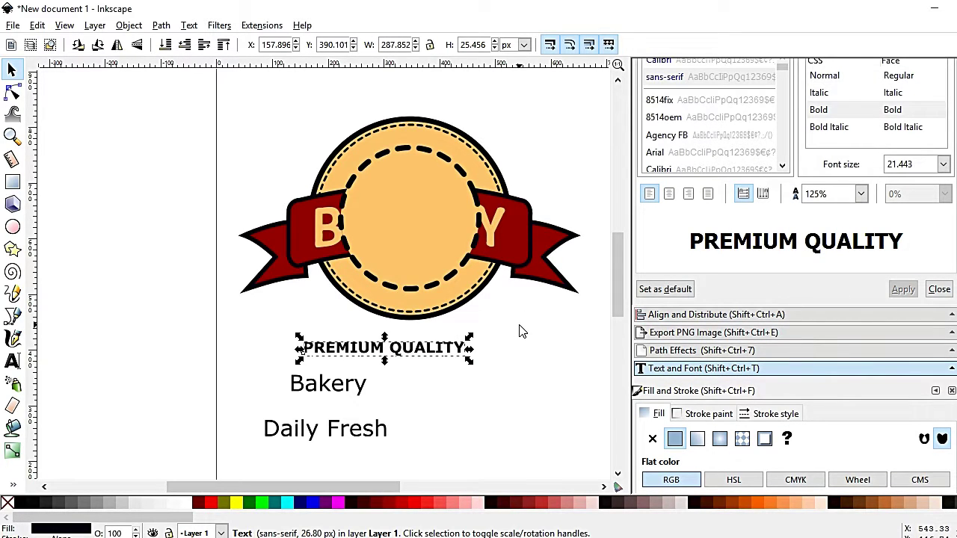
{"action": "left_click", "coordinate": [443, 159]}
{"action": "left_click", "coordinate": [202, 29]}
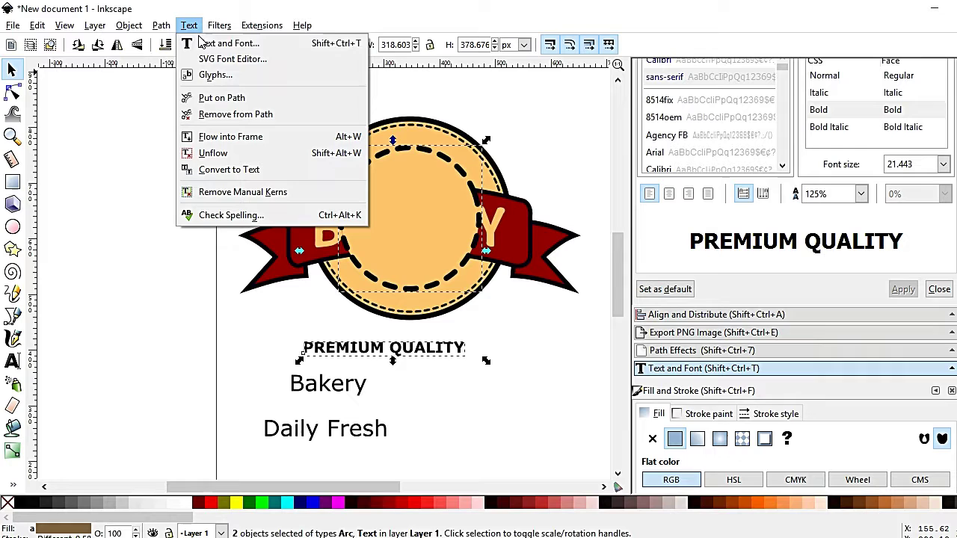
Step: Put PREMIUM QUALITY on the inner circle's path and lower it one step
{"action": "left_click", "coordinate": [224, 105]}
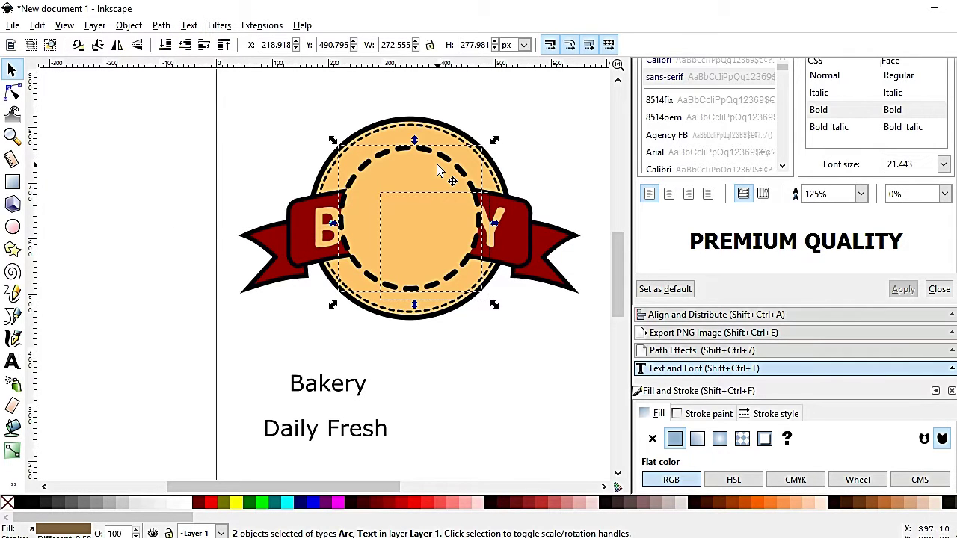
{"action": "left_click", "coordinate": [168, 26]}
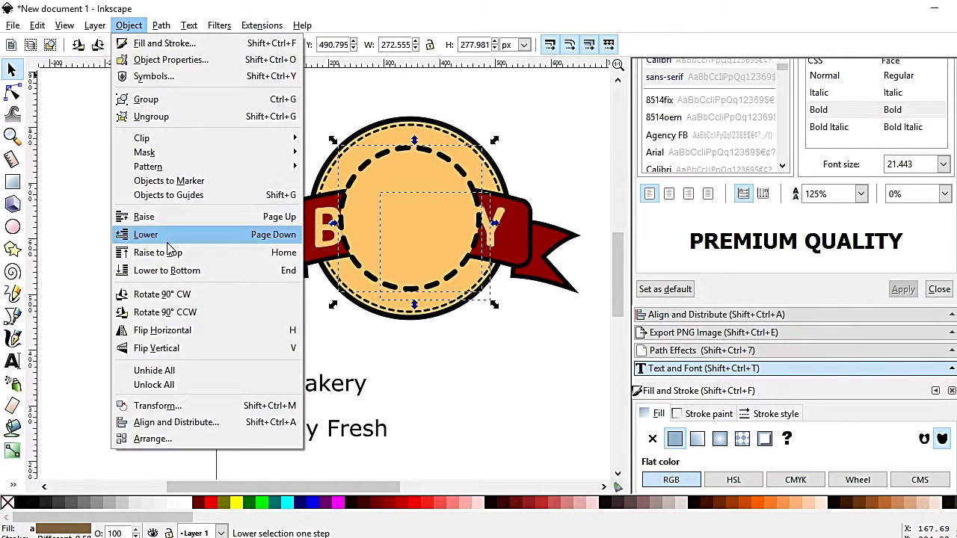
{"action": "left_click", "coordinate": [169, 257]}
{"action": "left_click", "coordinate": [532, 151]}
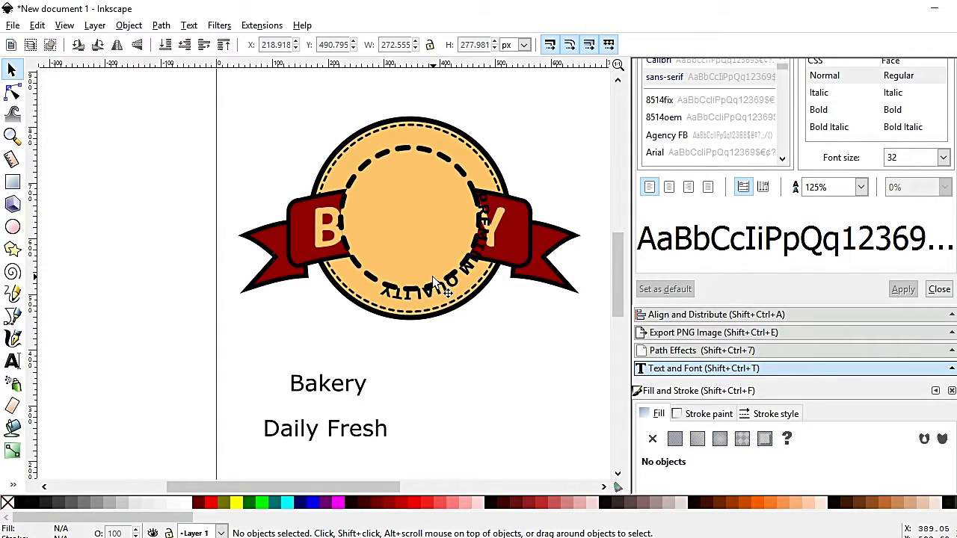
Step: Rotate and slightly enlarge the inner circle so the text sits upright at its top
{"action": "left_click", "coordinate": [375, 282]}
{"action": "left_click", "coordinate": [451, 282]}
{"action": "left_click", "coordinate": [487, 302]}
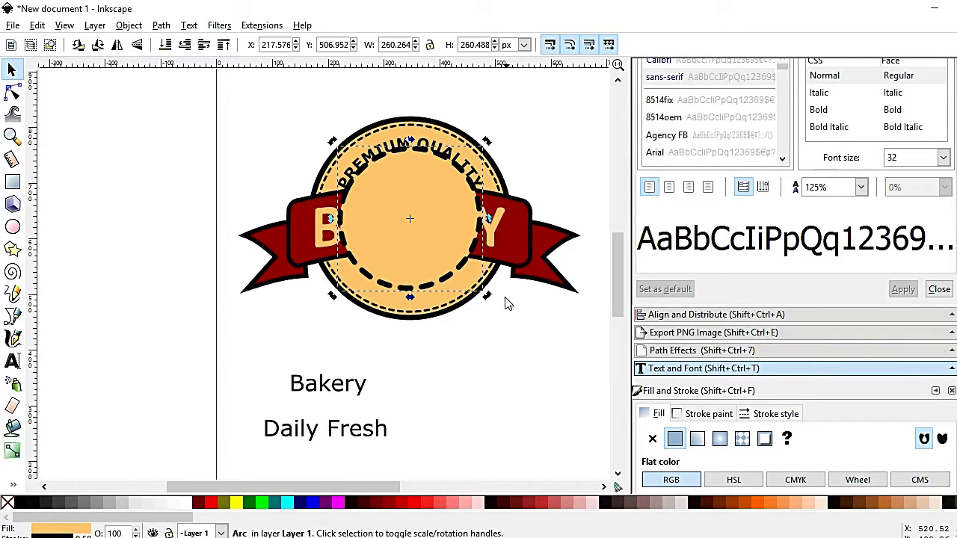
{"action": "left_click", "coordinate": [462, 270]}
{"action": "left_click", "coordinate": [490, 301]}
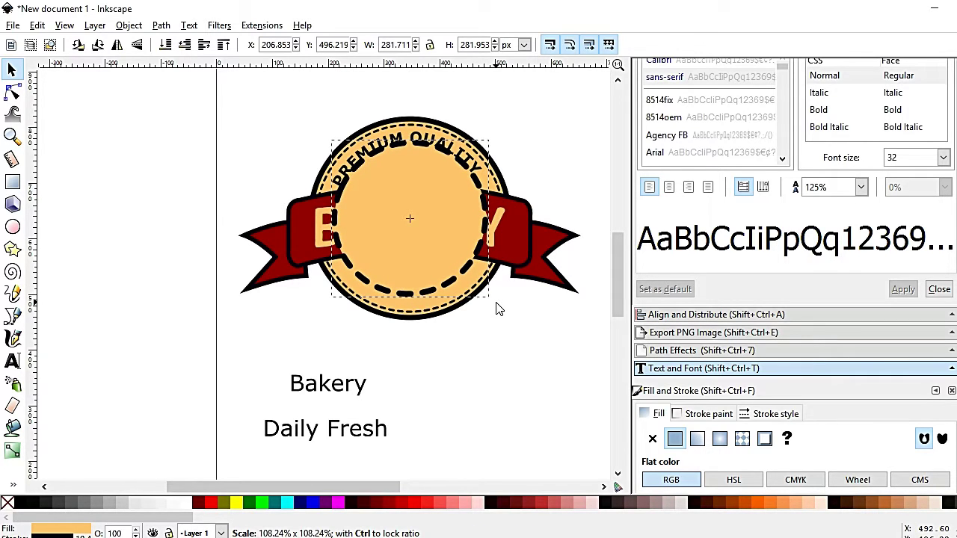
Step: Try cutting and deleting the inner circle and a Text menu command, then undo
{"action": "left_click", "coordinate": [441, 210]}
{"action": "left_click", "coordinate": [497, 145]}
{"action": "left_click", "coordinate": [564, 155]}
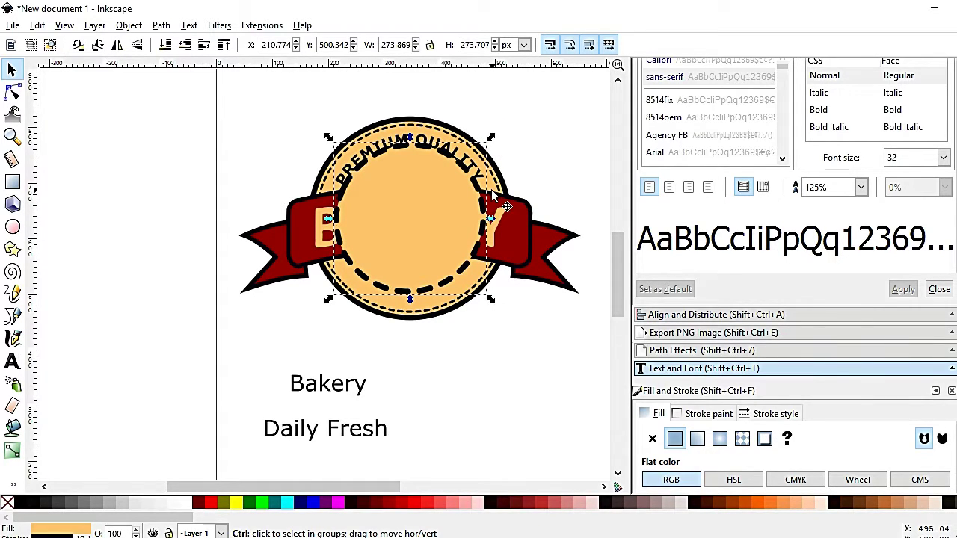
{"action": "key", "text": "ctrl+x"}
{"action": "left_click", "coordinate": [540, 159]}
{"action": "key", "text": "Delete"}
{"action": "left_click", "coordinate": [476, 168]}
{"action": "left_click", "coordinate": [226, 28]}
{"action": "left_click", "coordinate": [223, 117]}
{"action": "left_click", "coordinate": [535, 142]}
{"action": "key", "text": "ctrl+z"}
{"action": "left_click", "coordinate": [450, 149]}
Step: Reselect the curved text and inner circle and reapply the Text menu path command
{"action": "left_click", "coordinate": [402, 141]}
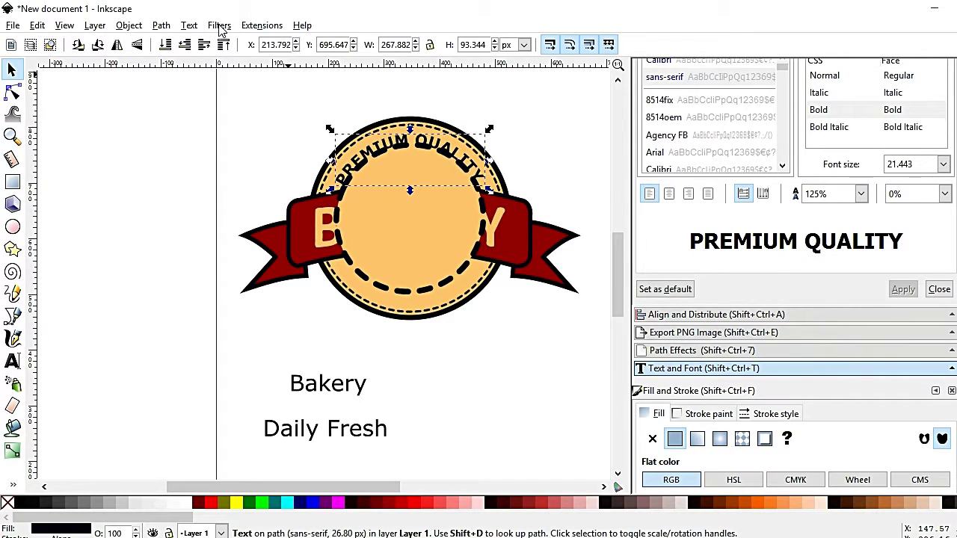
{"action": "left_click", "coordinate": [200, 27]}
{"action": "left_click", "coordinate": [224, 114]}
{"action": "left_click", "coordinate": [514, 140]}
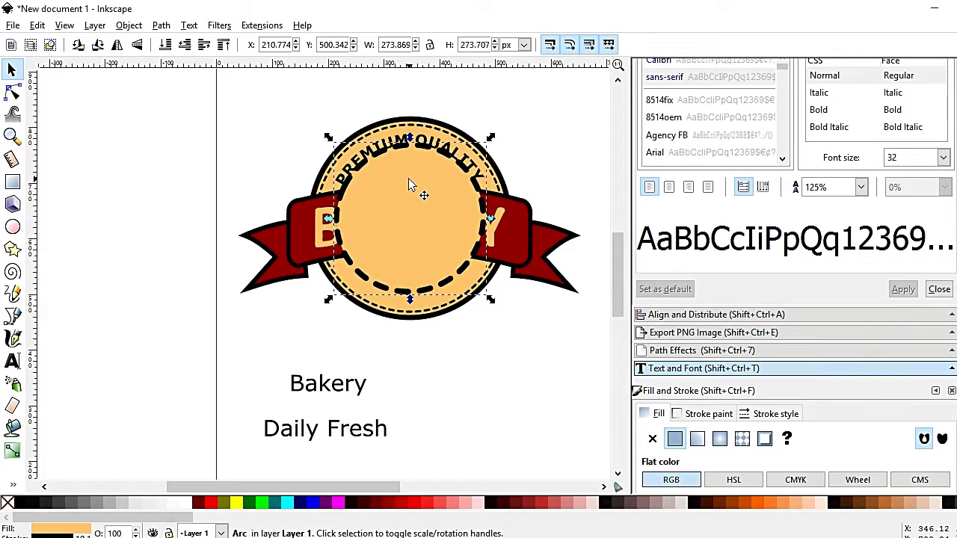
{"action": "left_click", "coordinate": [343, 183]}
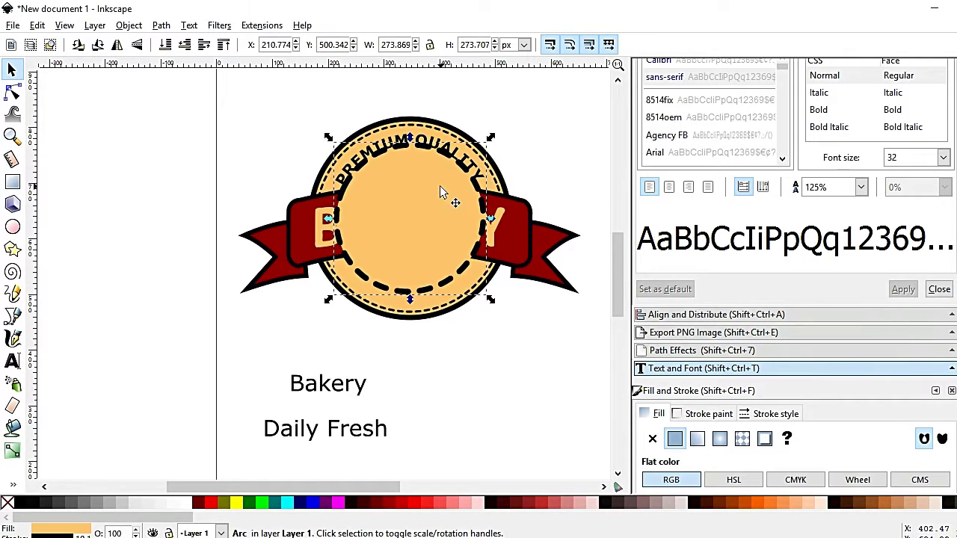
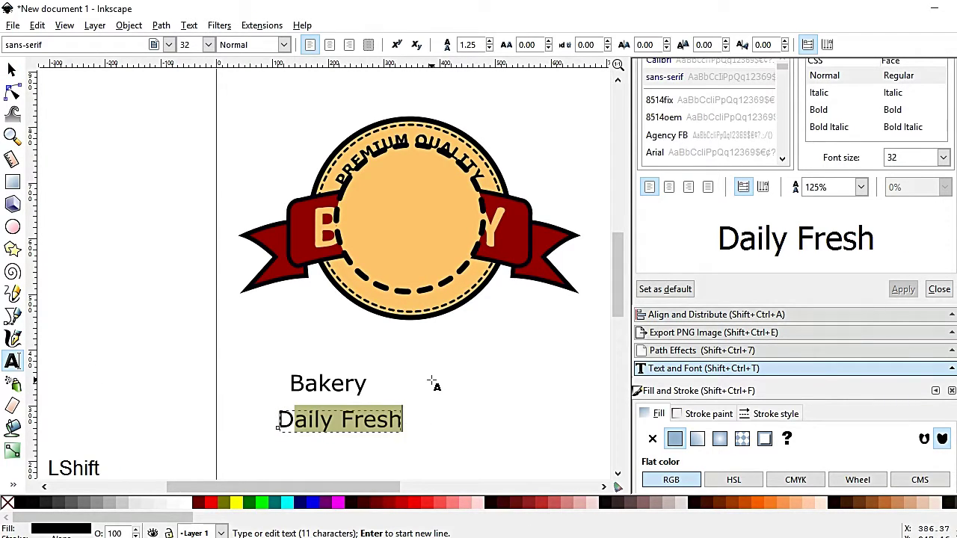
Step: Retype the Daily Fresh line in capitals, reaching DAILY FRE
{"action": "key", "text": "shift+a"}
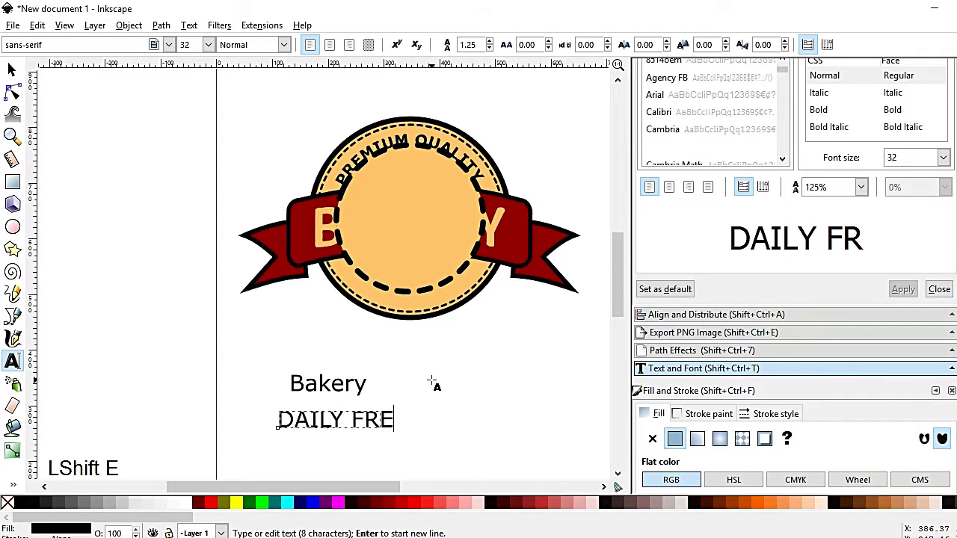